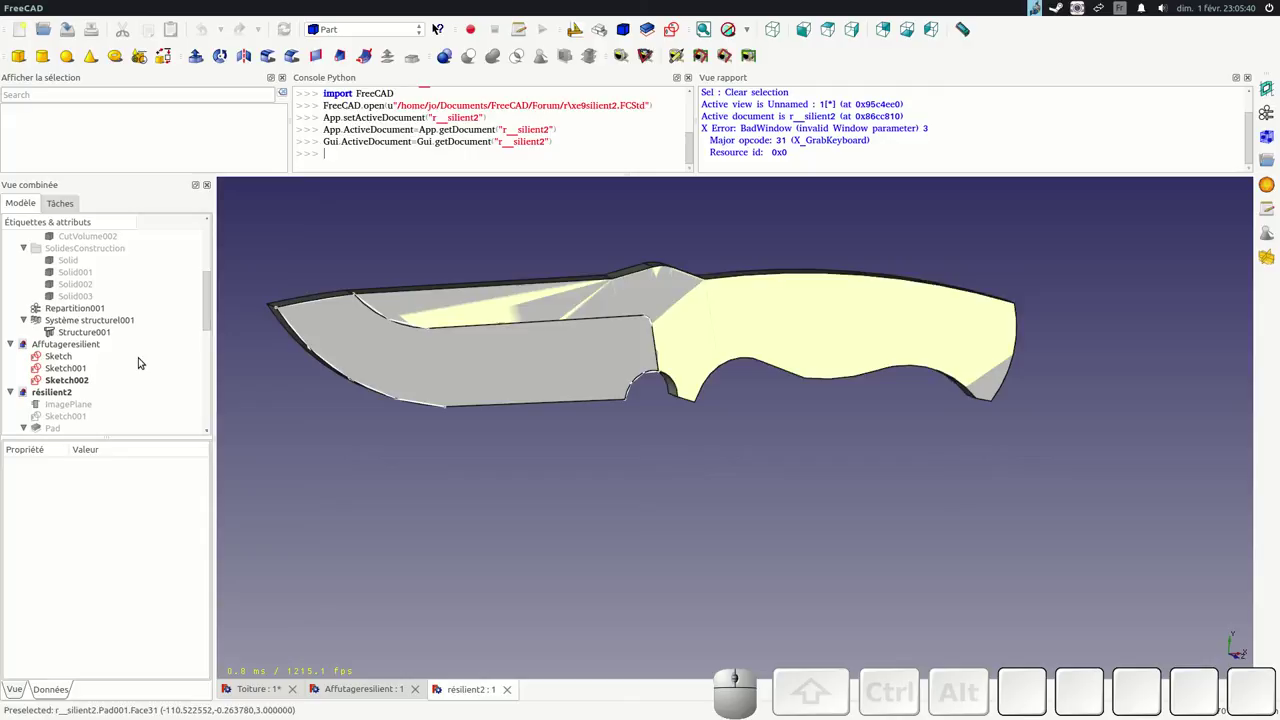
Hide the last pocket feature Pocket021 so the plain padded blade shows
scroll(down, 3)
scroll(down, 3)
click(71, 421)
click(69, 396)
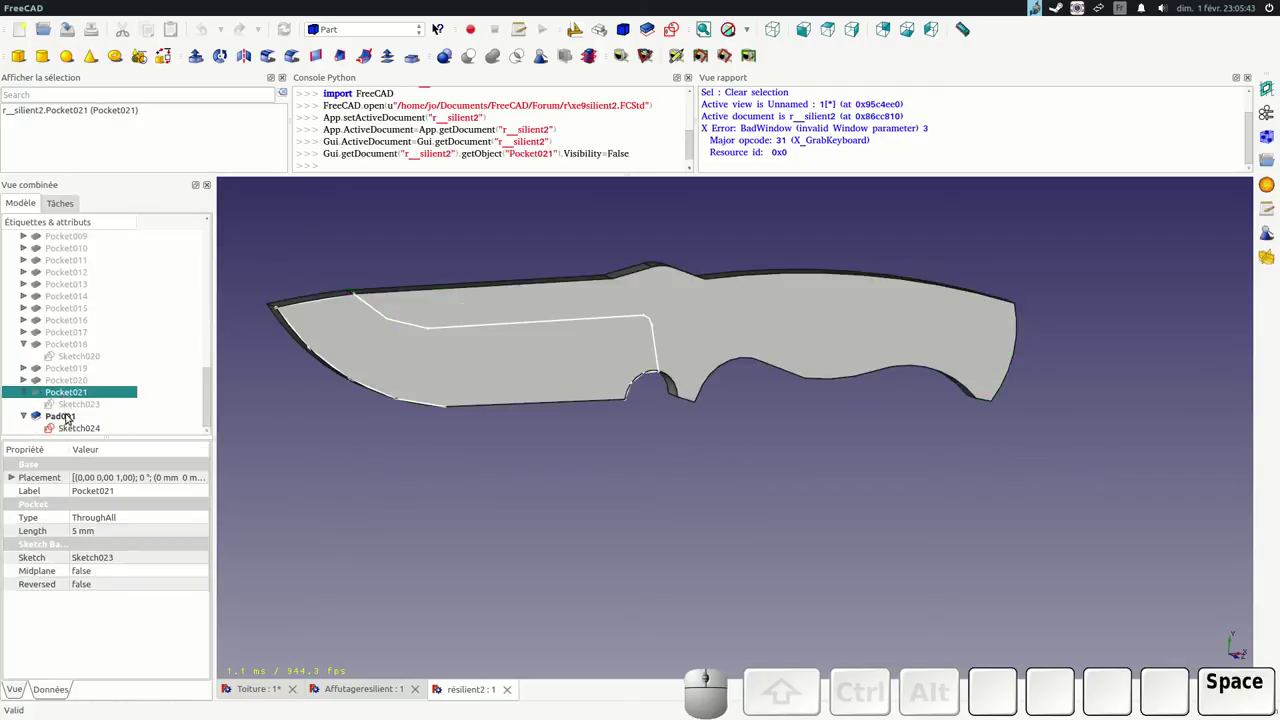
click(61, 418)
Hide the blade outline sketch Sketch024 and orbit to an angled view of the knife
drag(810, 484, 829, 265)
click(855, 243)
click(87, 431)
key(space)
drag(627, 549, 711, 411)
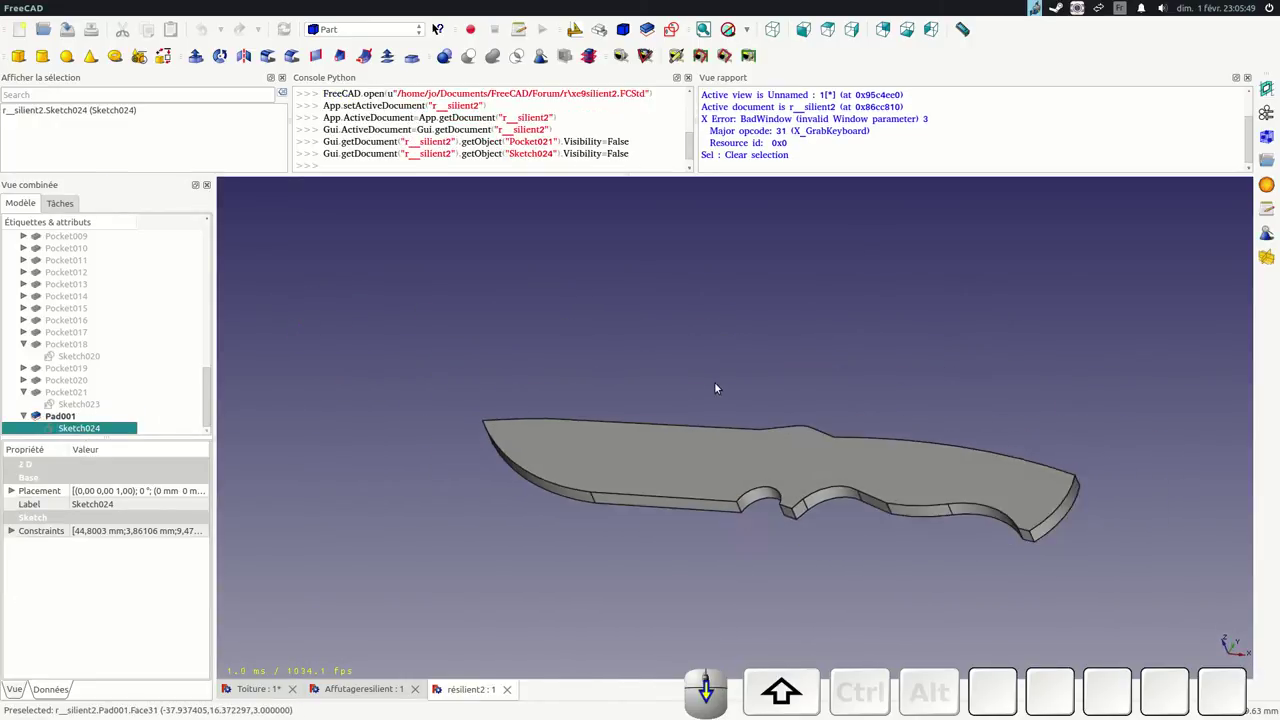
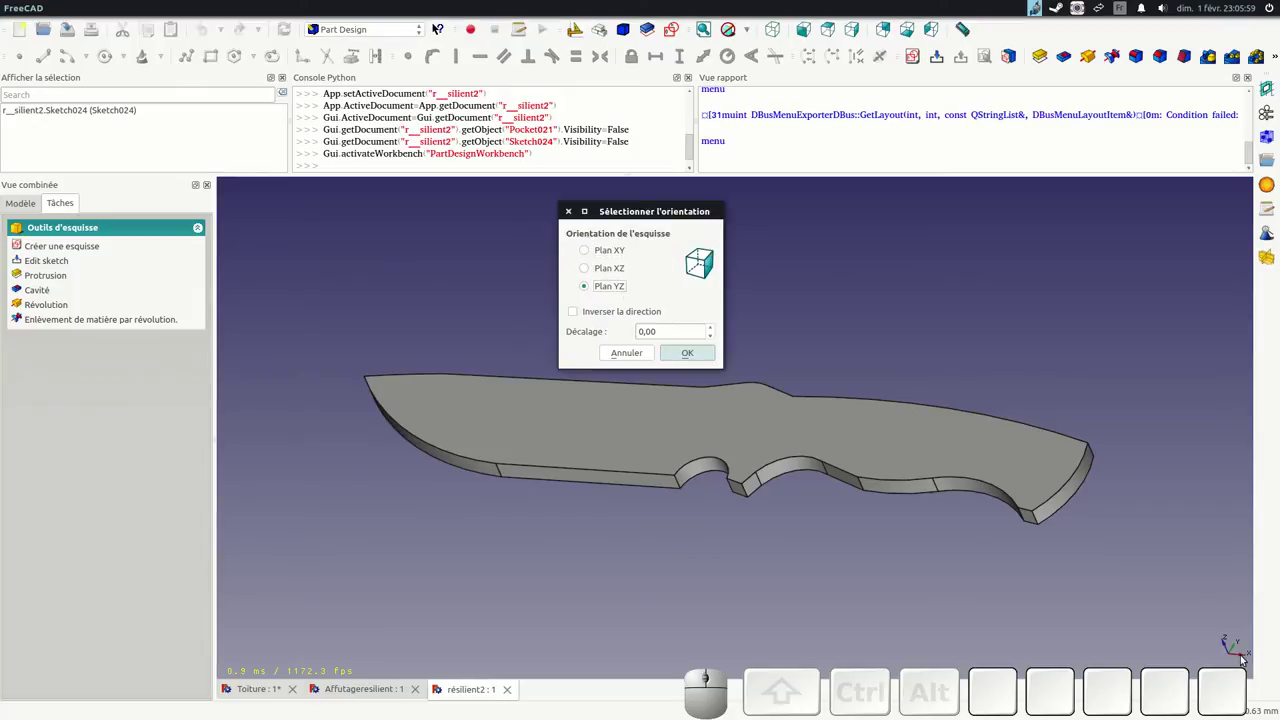
Confirm the YZ plane for the new sketch and show the blade as wireframe
click(702, 355)
scroll(up, 3)
click(753, 35)
click(750, 97)
scroll(up, 3)
Orbit to look along the blade and start the Polyline tool for the profile
drag(634, 409, 645, 417)
scroll(down, 3)
scroll(up, 3)
click(190, 58)
scroll(up, 3)
scroll(down, 3)
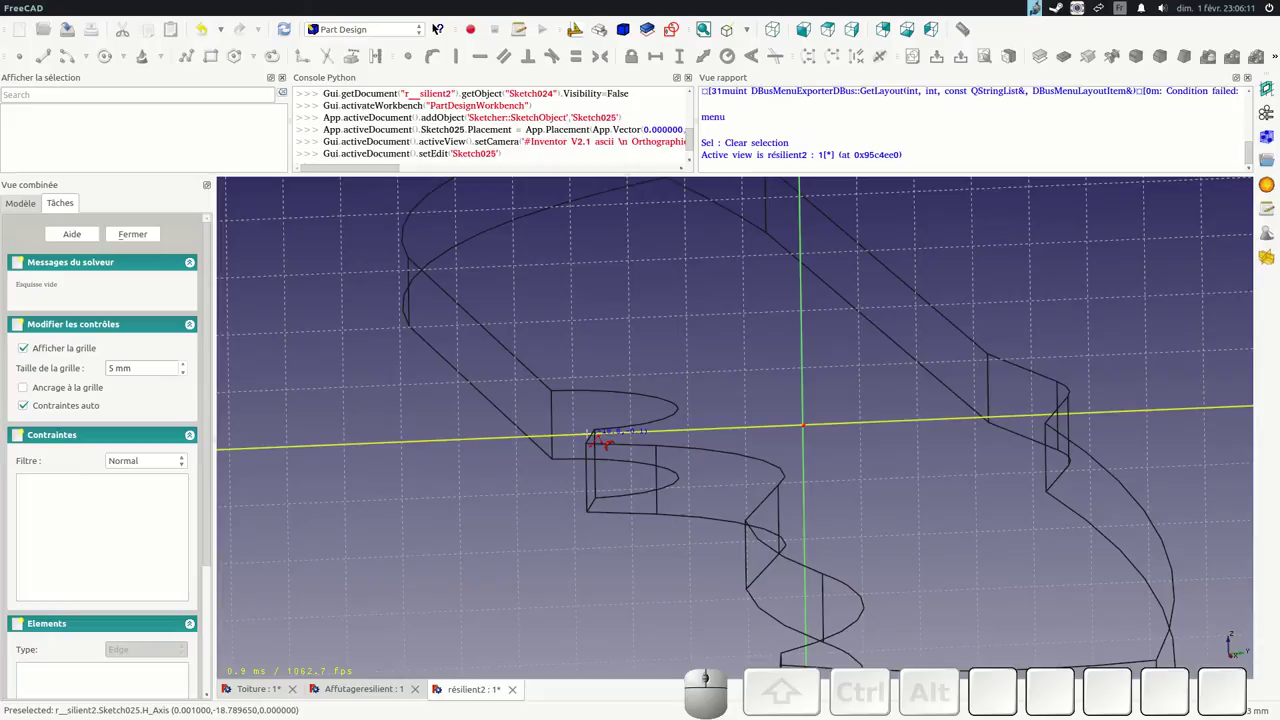
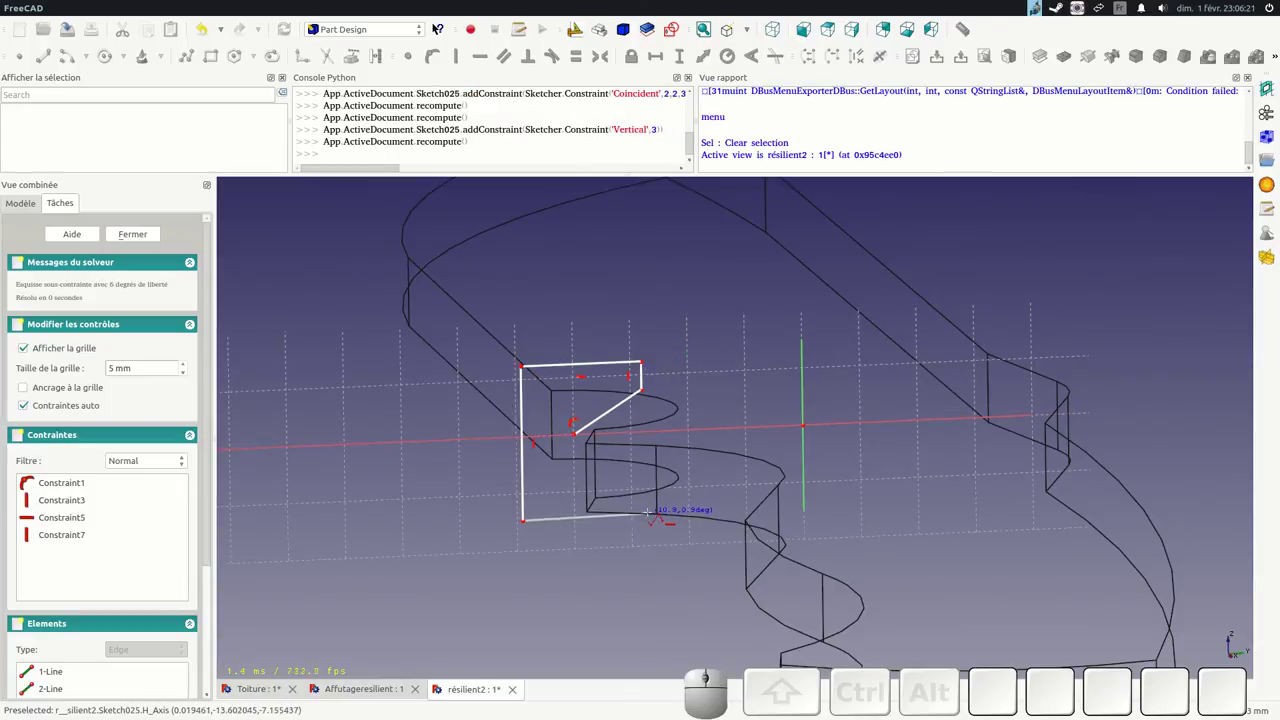
Place the next corner of the V-notch profile polyline around the blade edge
click(656, 520)
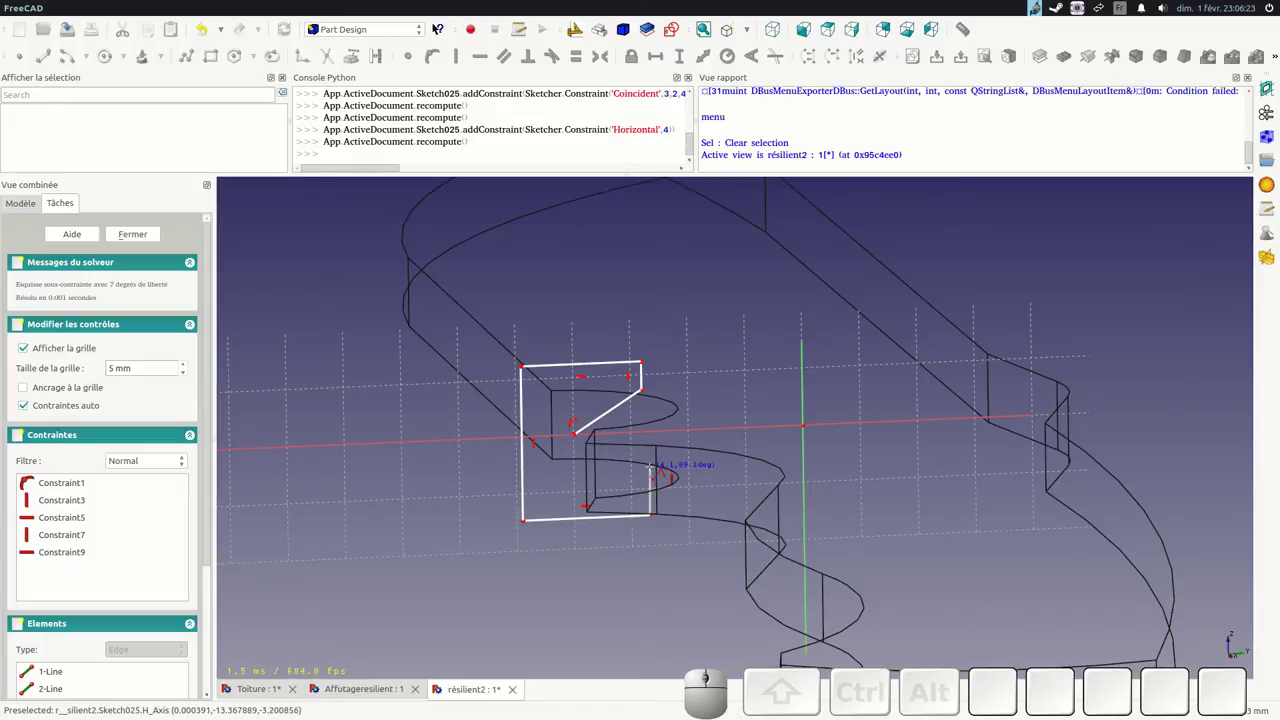
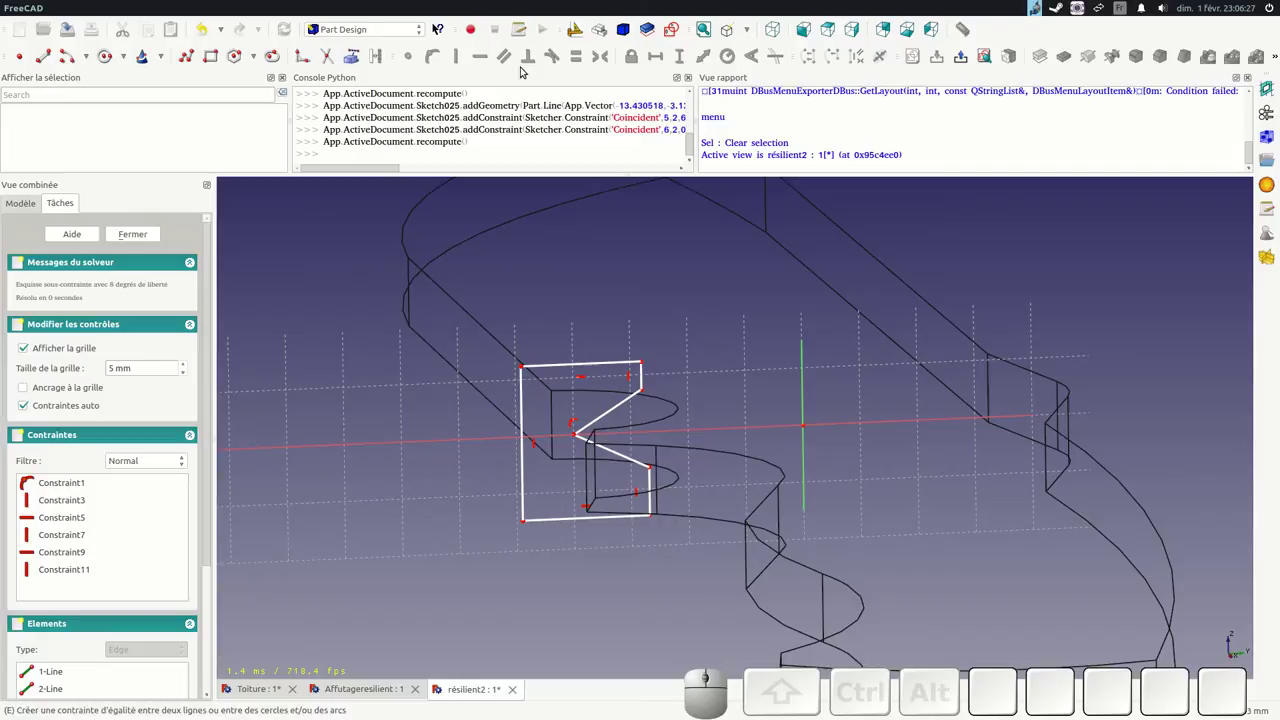
Constrain the notch's upper corner onto the profile's lower right edge with Point on Object
click(991, 63)
scroll(up, 3)
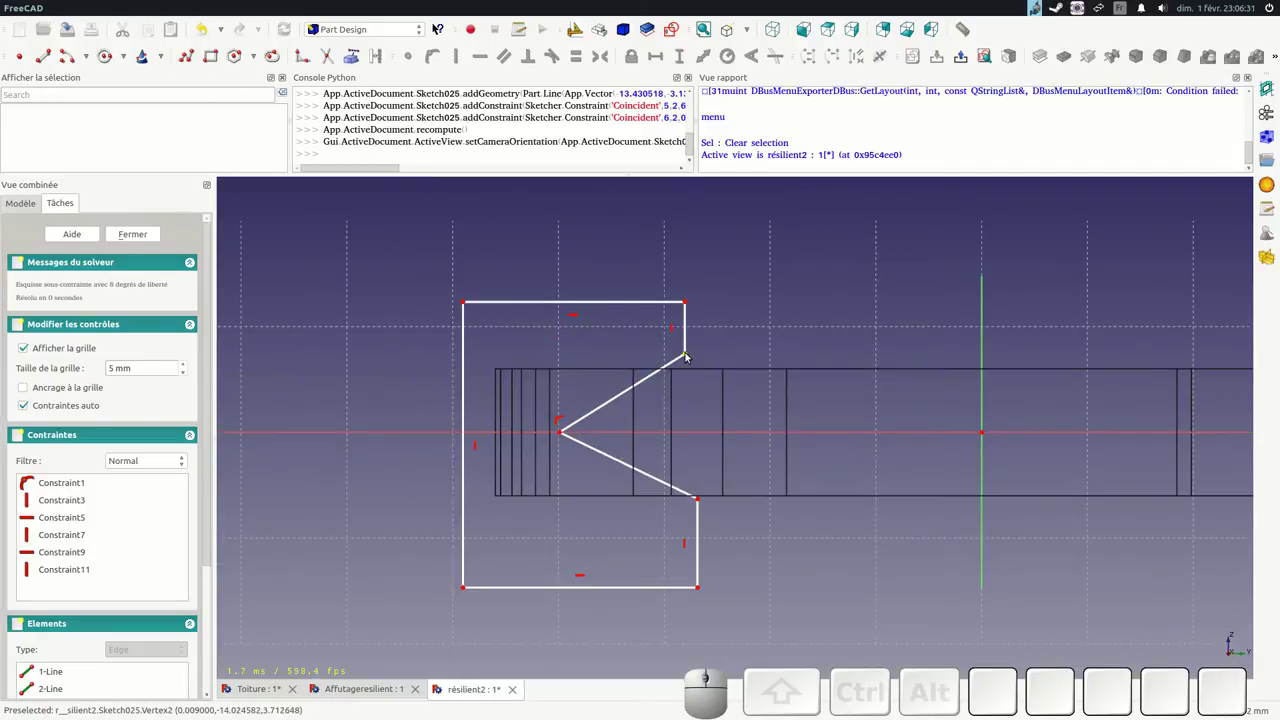
click(686, 359)
click(699, 547)
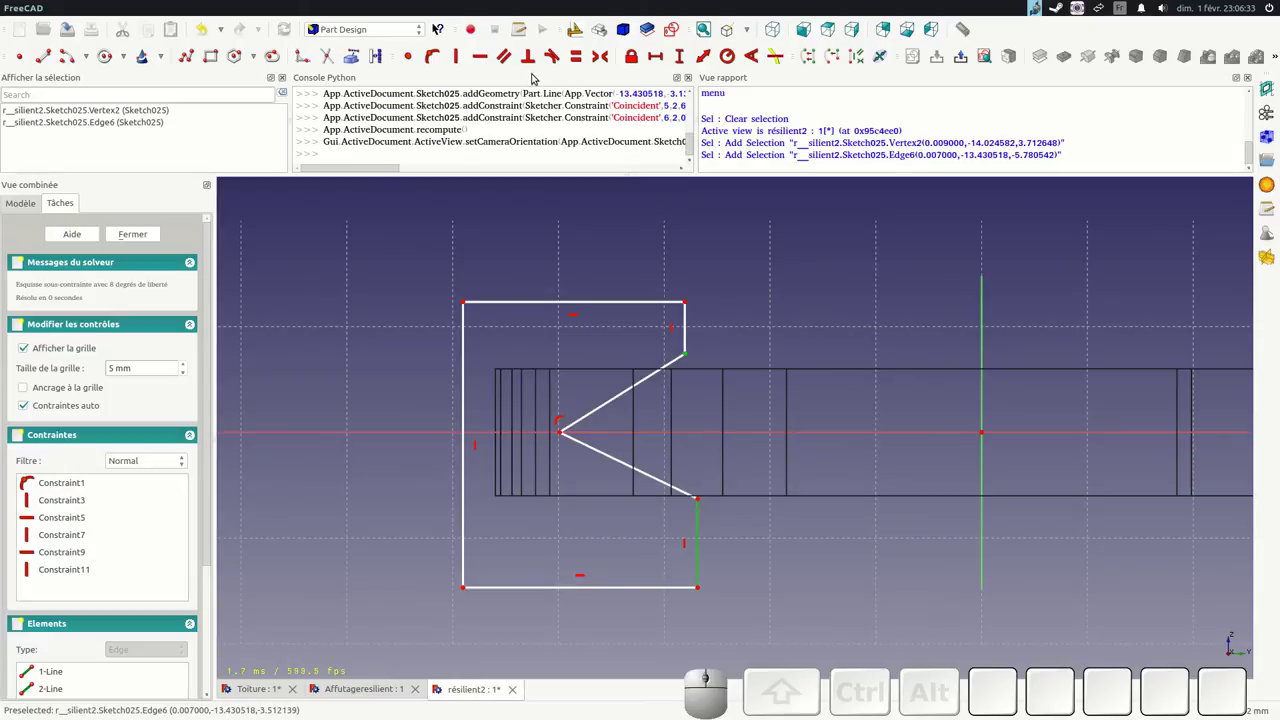
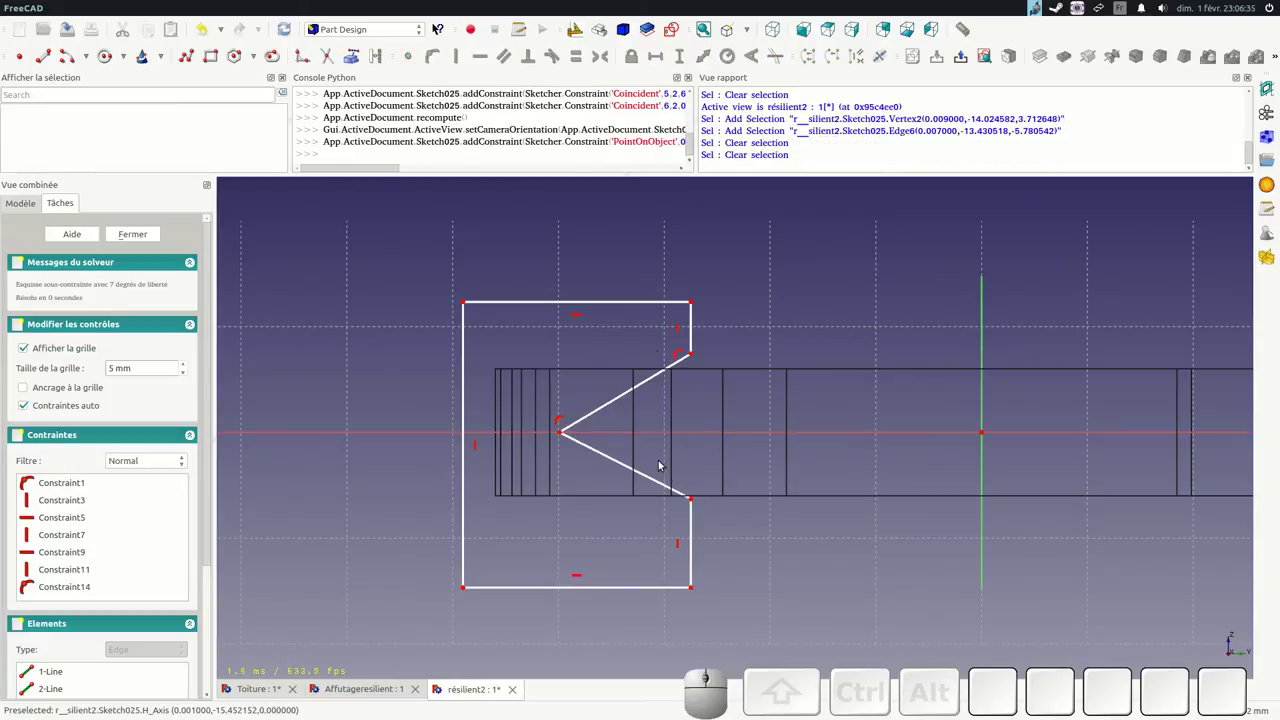
Orbit to check the profile against the blade and select the blade's flat face
drag(693, 505, 701, 425)
click(561, 439)
drag(509, 473, 222, 207)
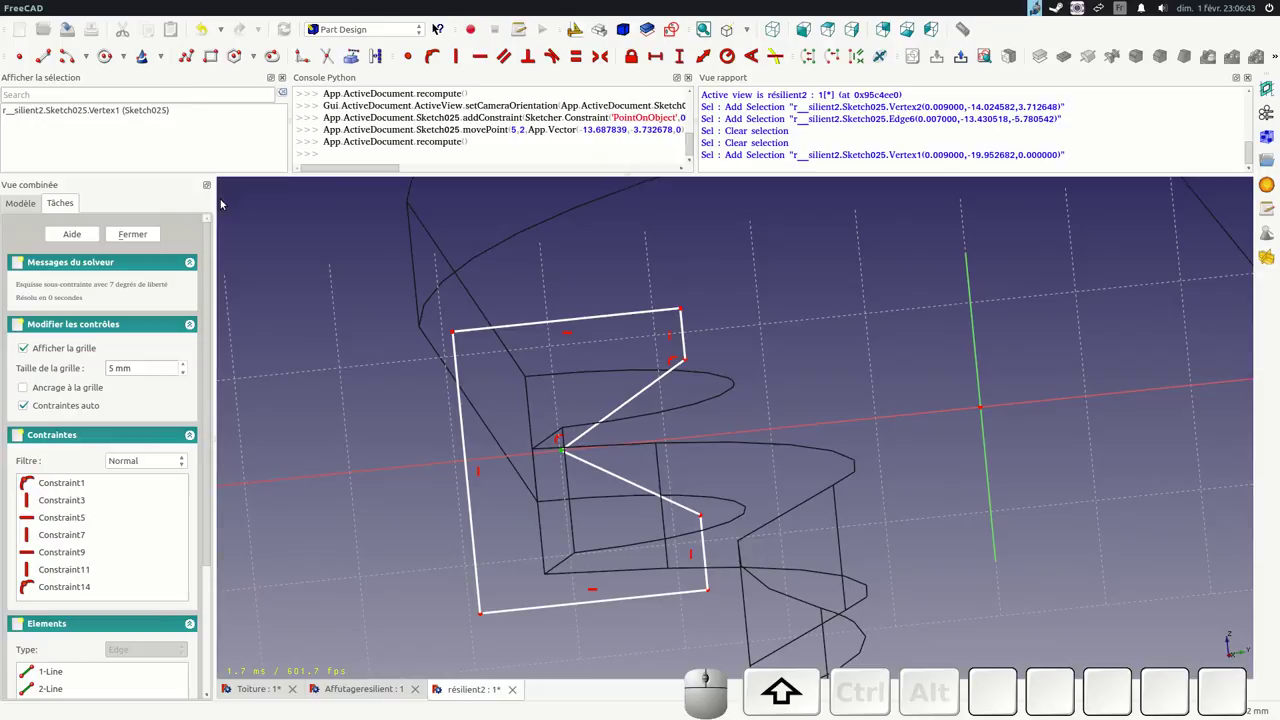
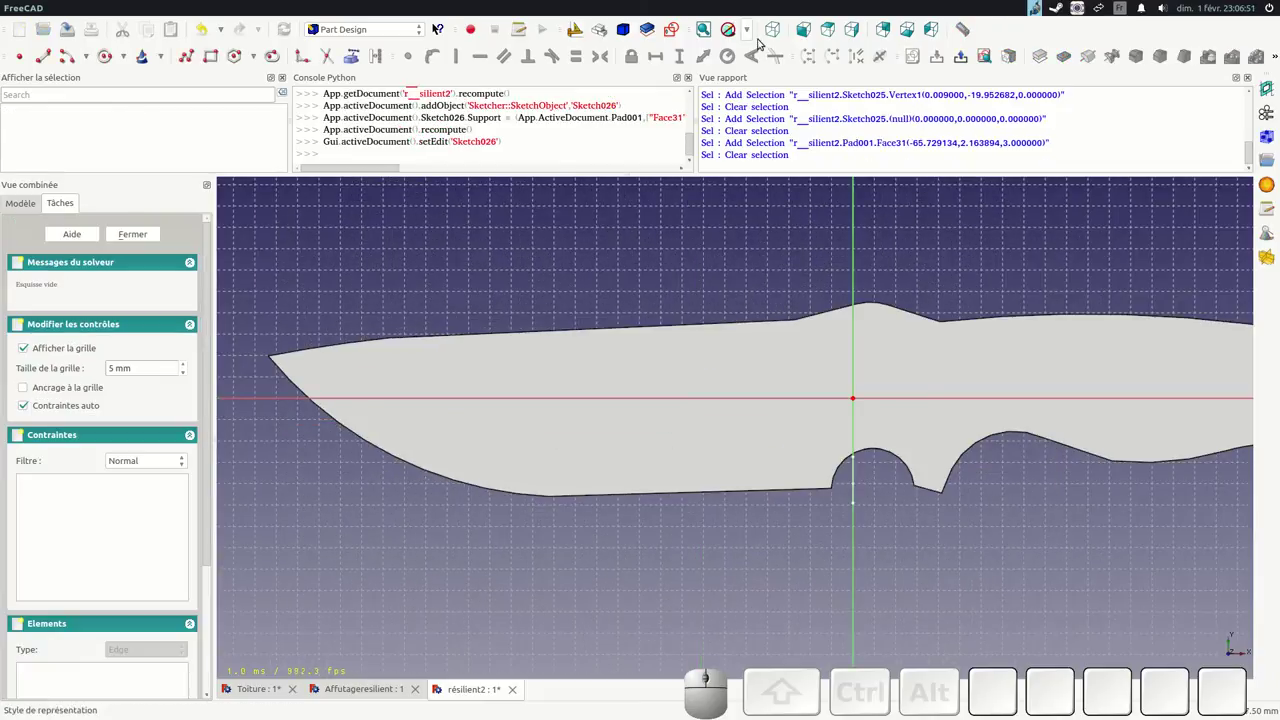
Import the blade's curved cutting edge into the sketch as external geometry
click(356, 61)
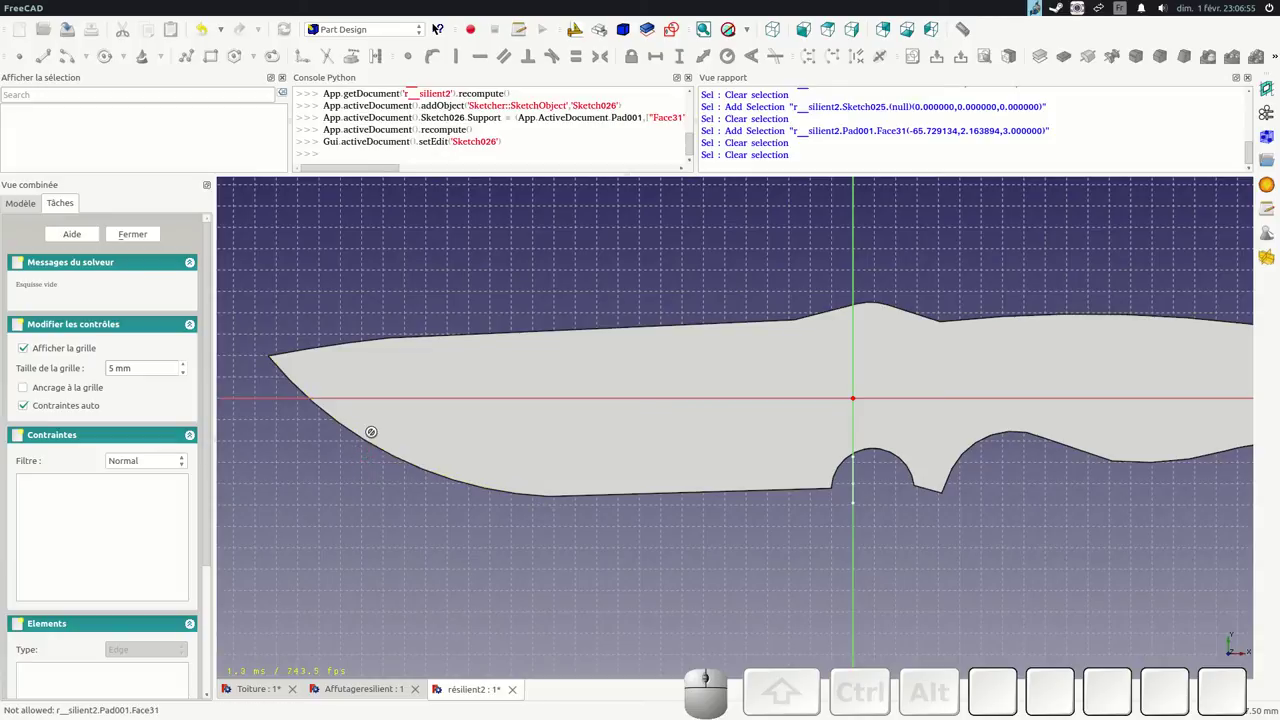
click(358, 434)
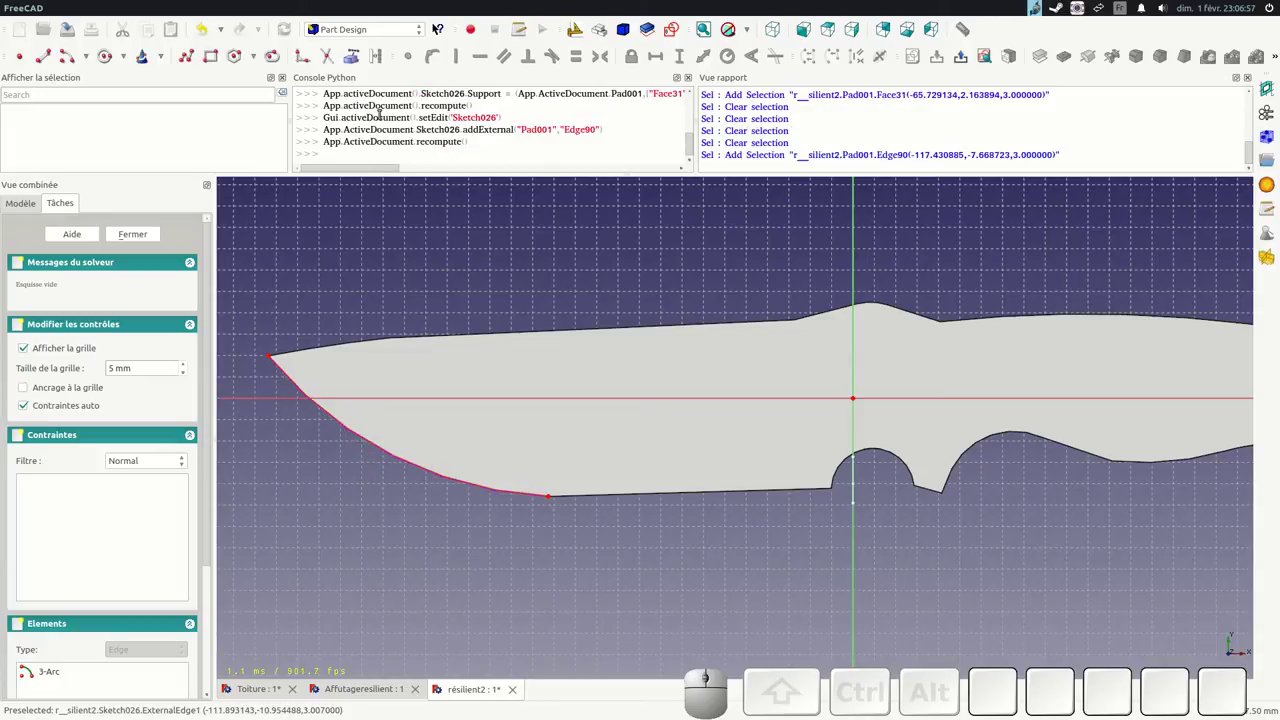
click(352, 59)
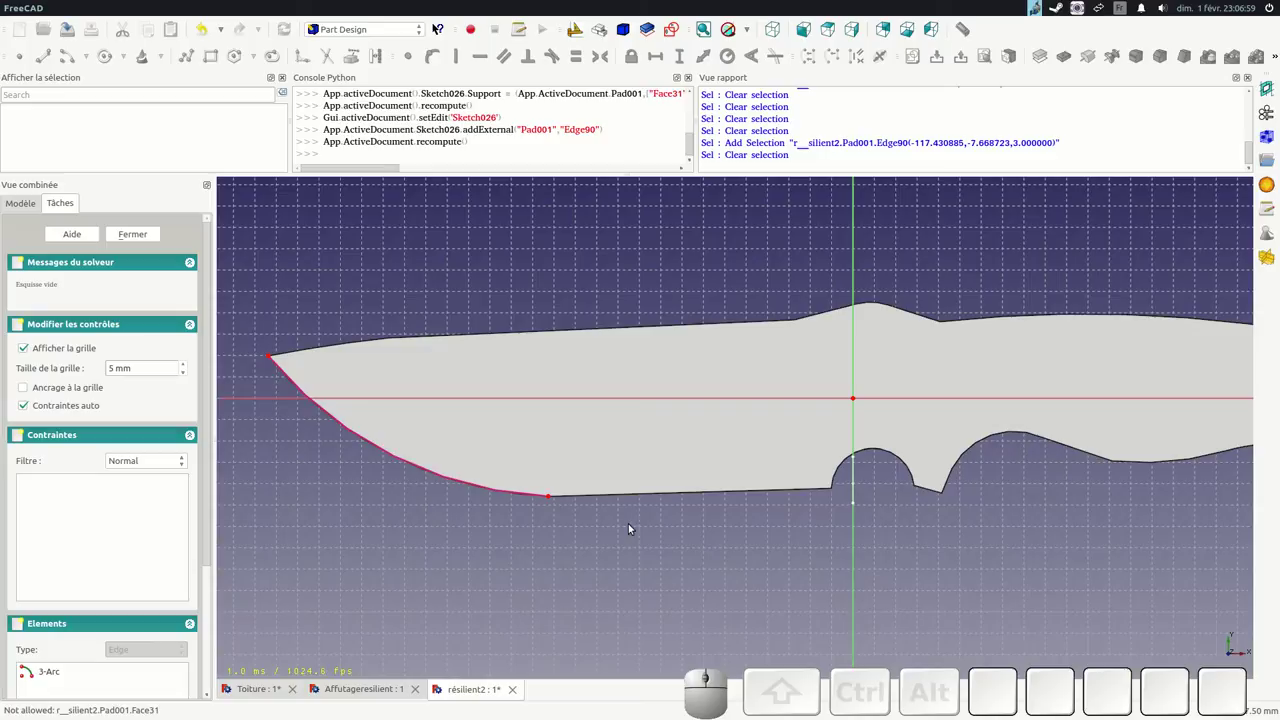
click(625, 498)
Import the straight part of the cutting edge as external reference geometry
scroll(down, 3)
scroll(up, 3)
scroll(down, 3)
click(703, 248)
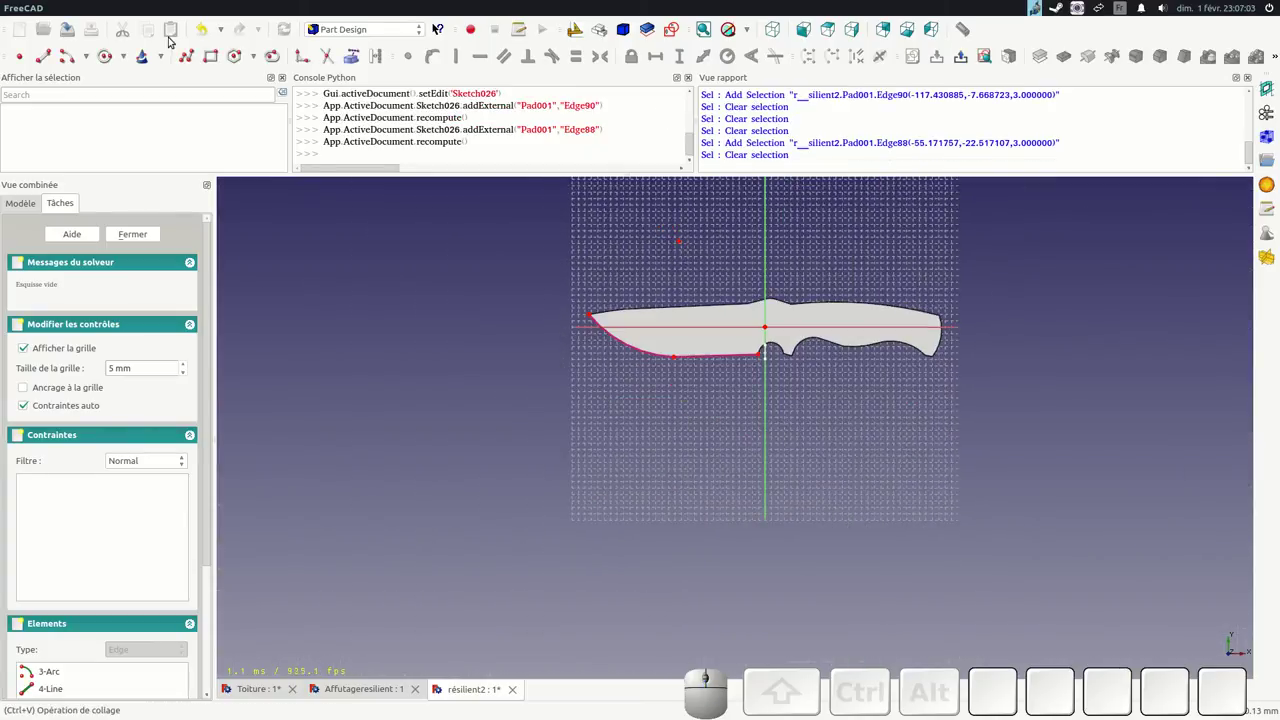
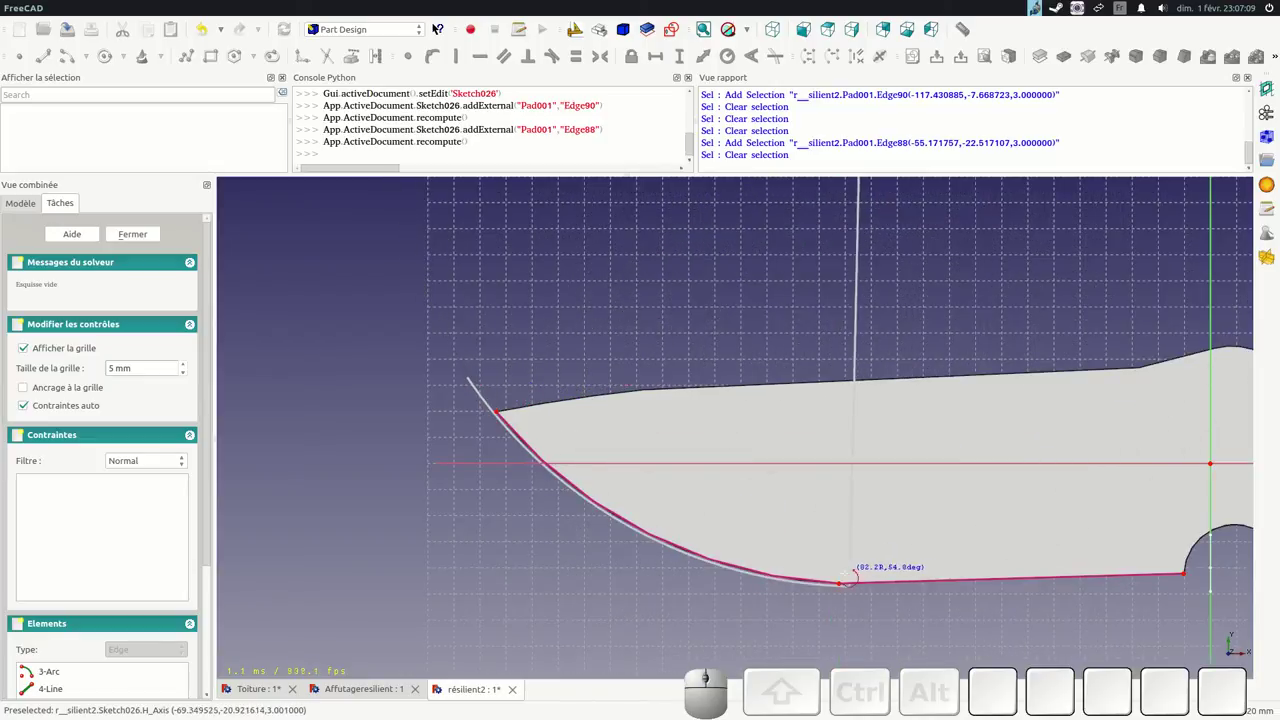
Finish the arc along the curved cutting edge and make its end coincide with the edge corner
click(839, 590)
scroll(up, 3)
click(844, 561)
click(843, 551)
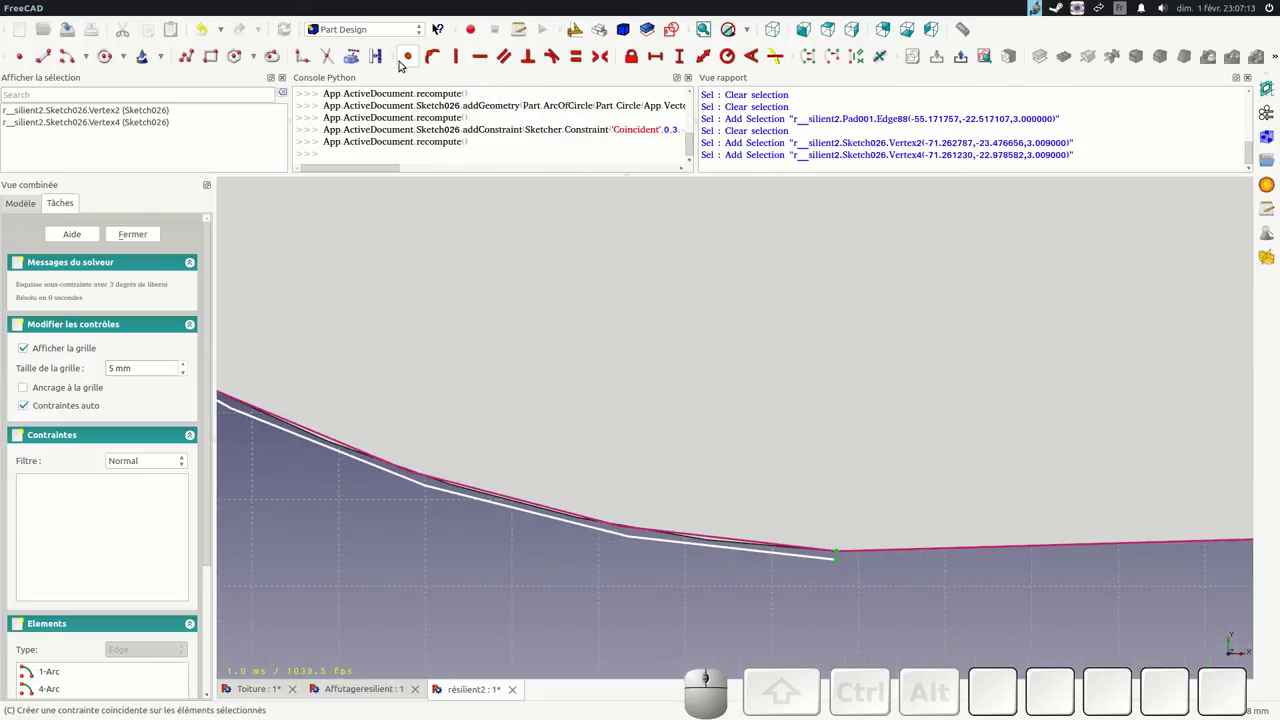
click(415, 64)
scroll(down, 3)
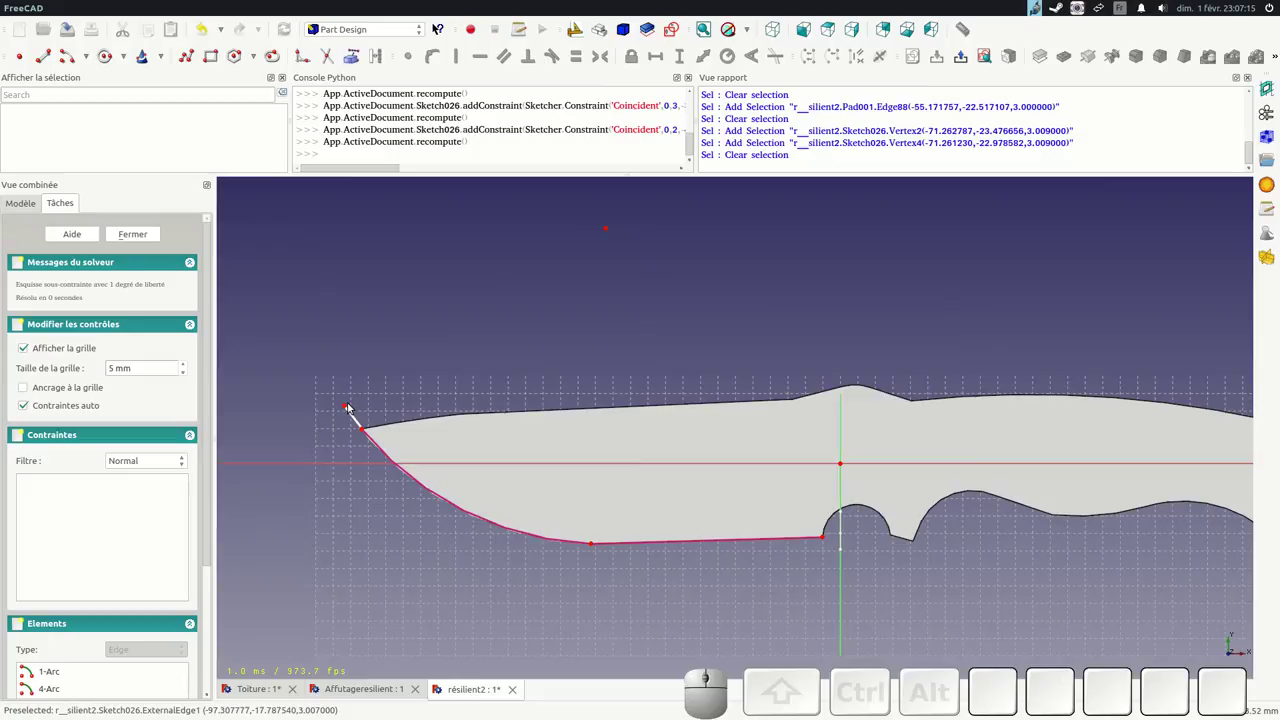
click(345, 410)
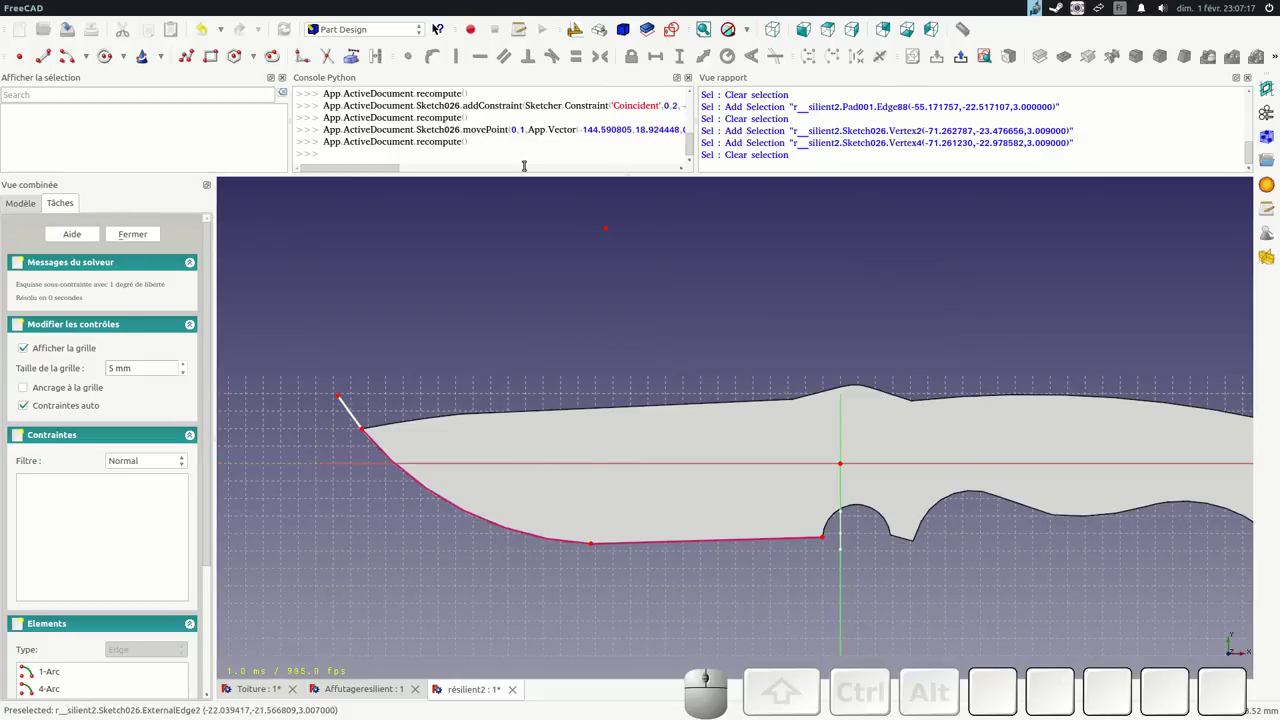
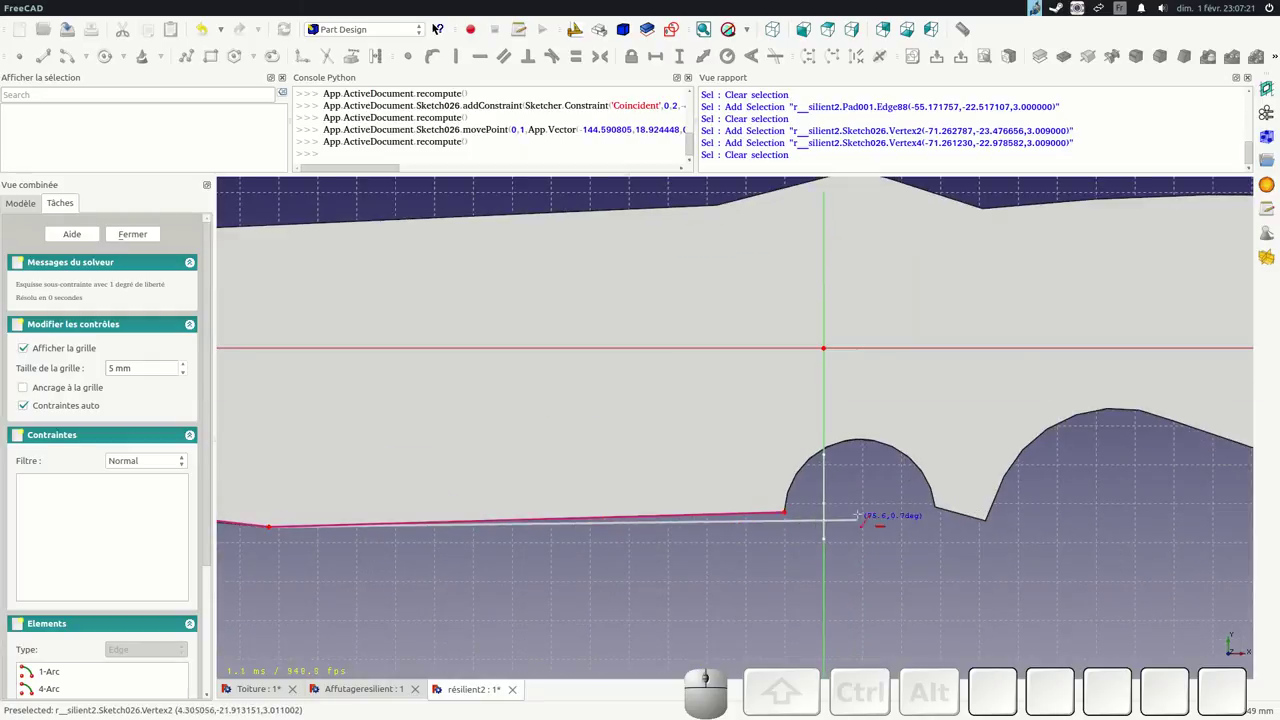
Constrain the profile line's loose end onto the blade edge and drag the point into place
click(870, 506)
scroll(up, 3)
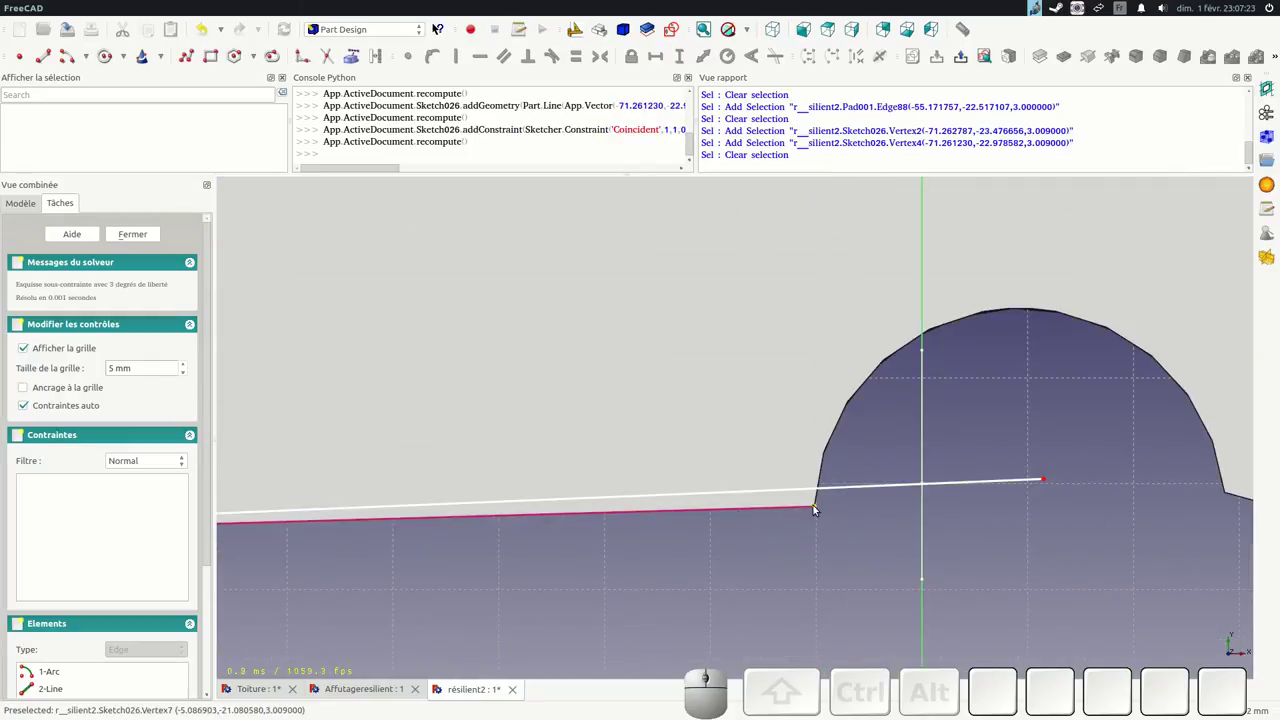
click(821, 507)
click(832, 489)
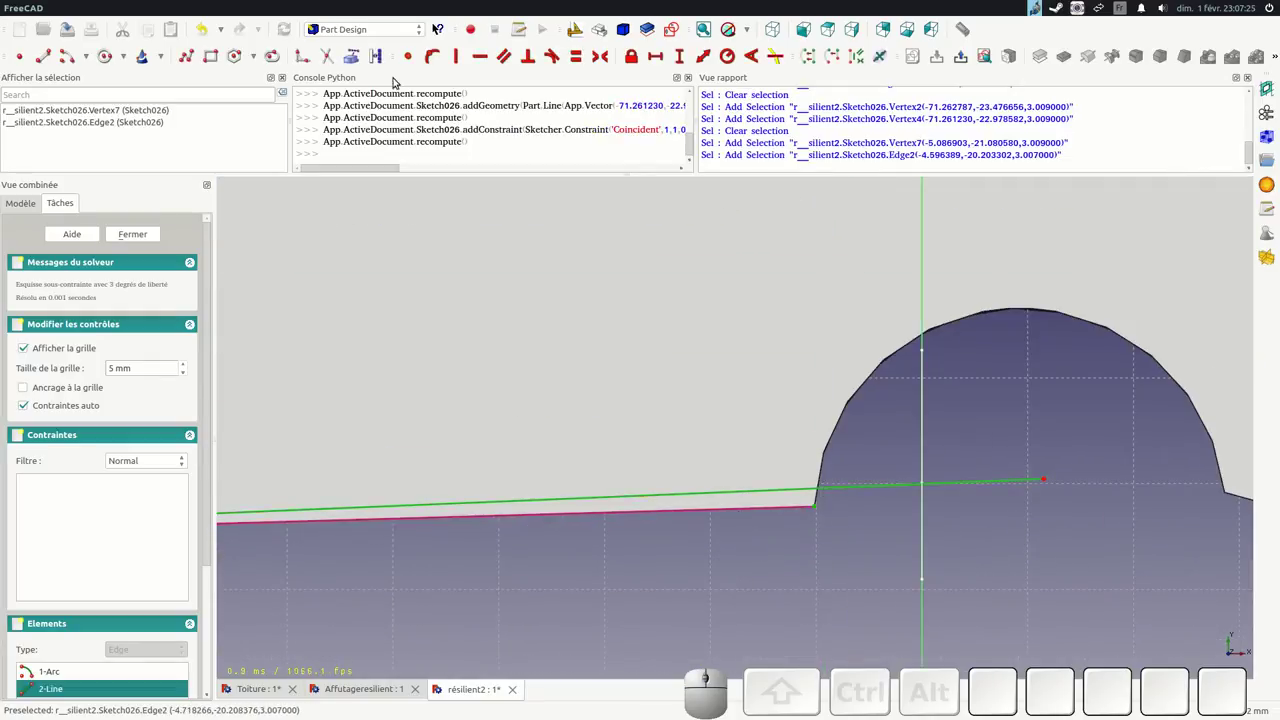
click(434, 57)
scroll(down, 3)
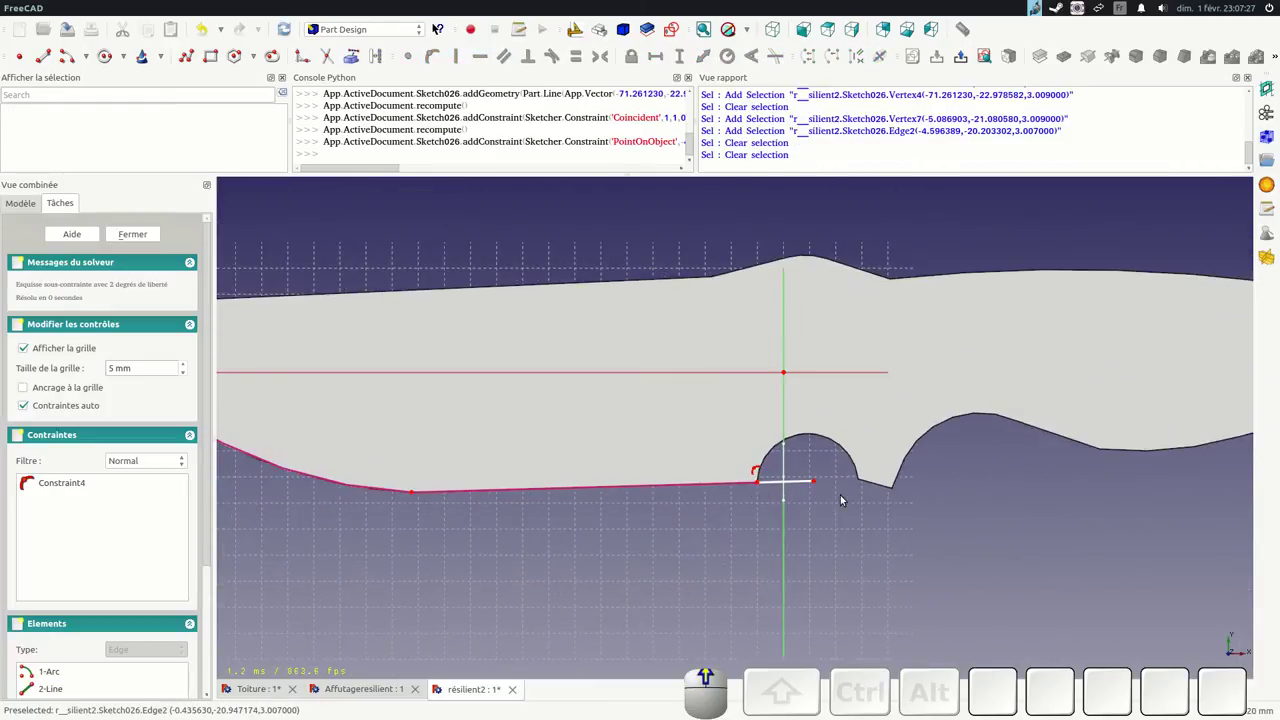
scroll(down, 3)
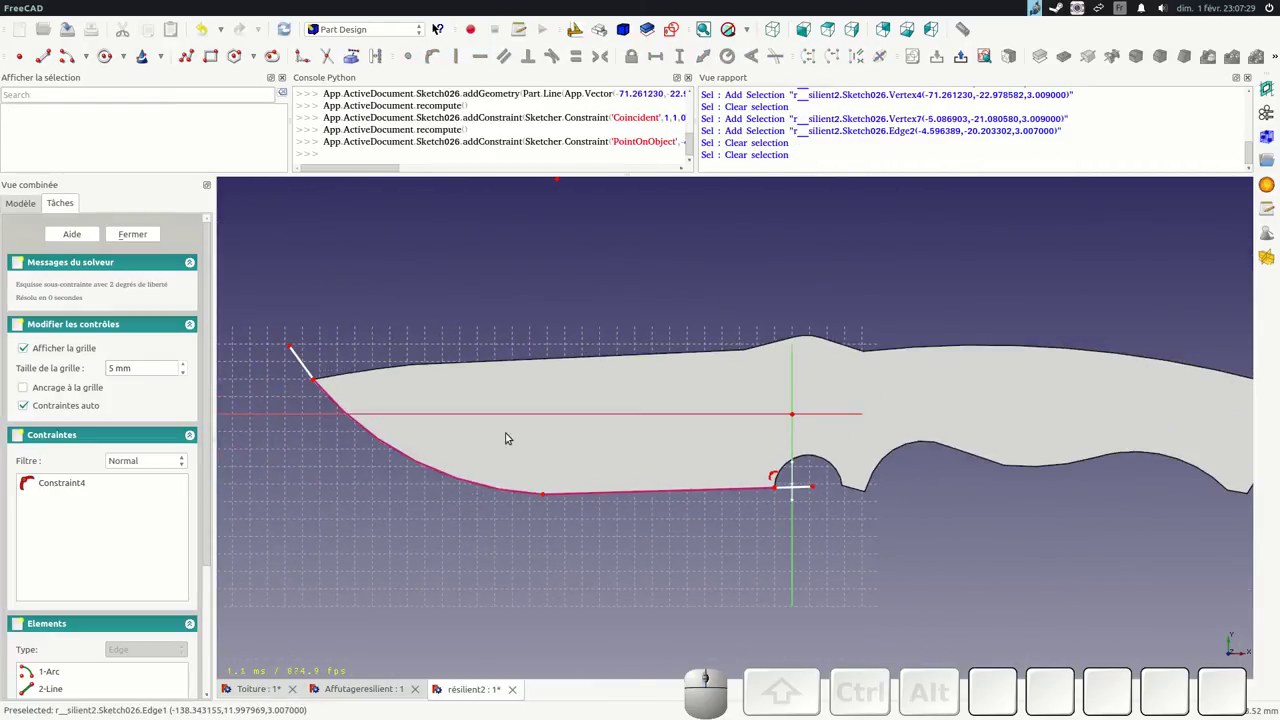
drag(815, 493, 789, 502)
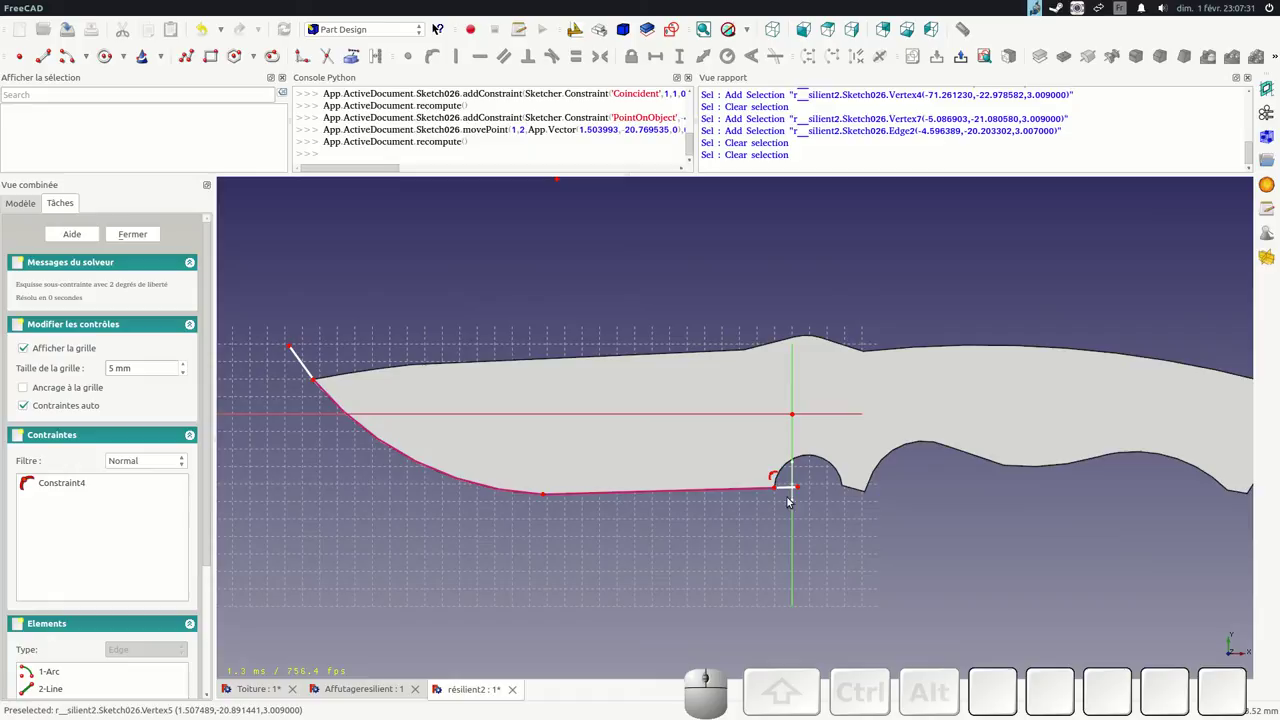
Close the finished path sketch tracing the blade's cutting edge
click(130, 233)
drag(630, 564, 618, 461)
scroll(up, 3)
click(779, 233)
click(381, 34)
click(357, 245)
Switch the workbench from Part Design to Part
scroll(down, 3)
click(33, 215)
scroll(down, 3)
click(558, 214)
Start a Part Sweep with Sketch025 as the section profile
click(370, 60)
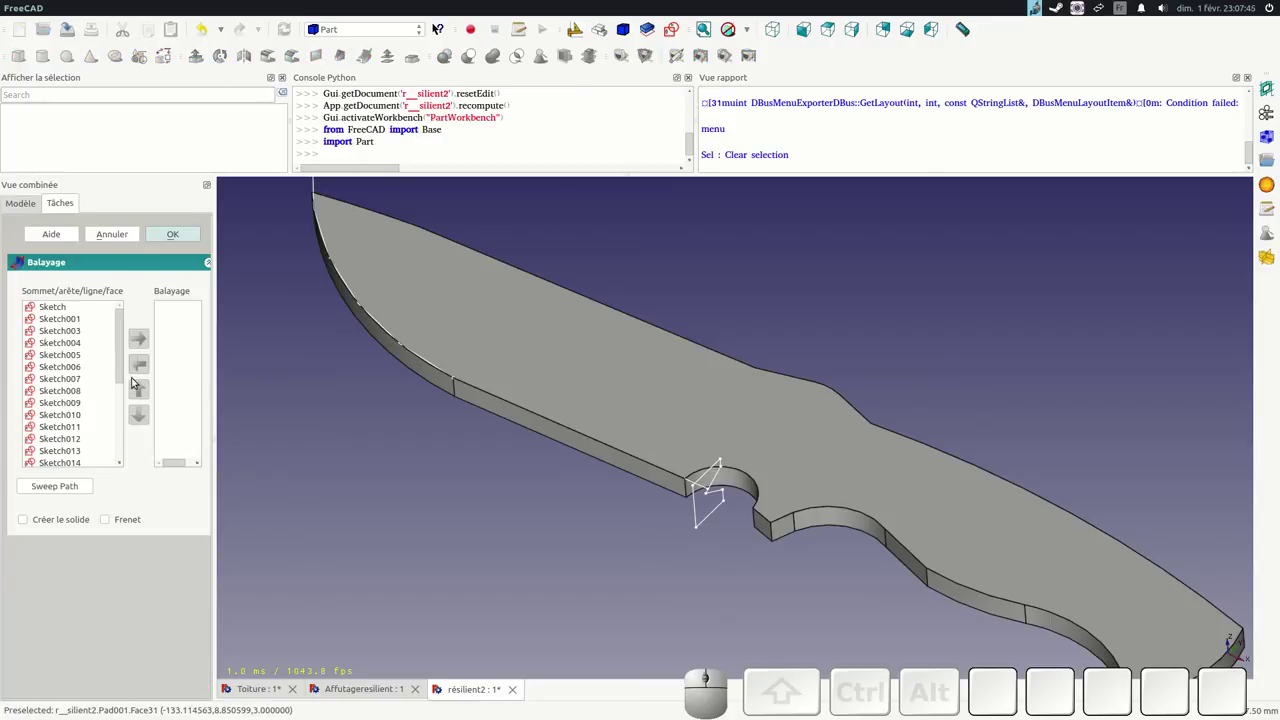
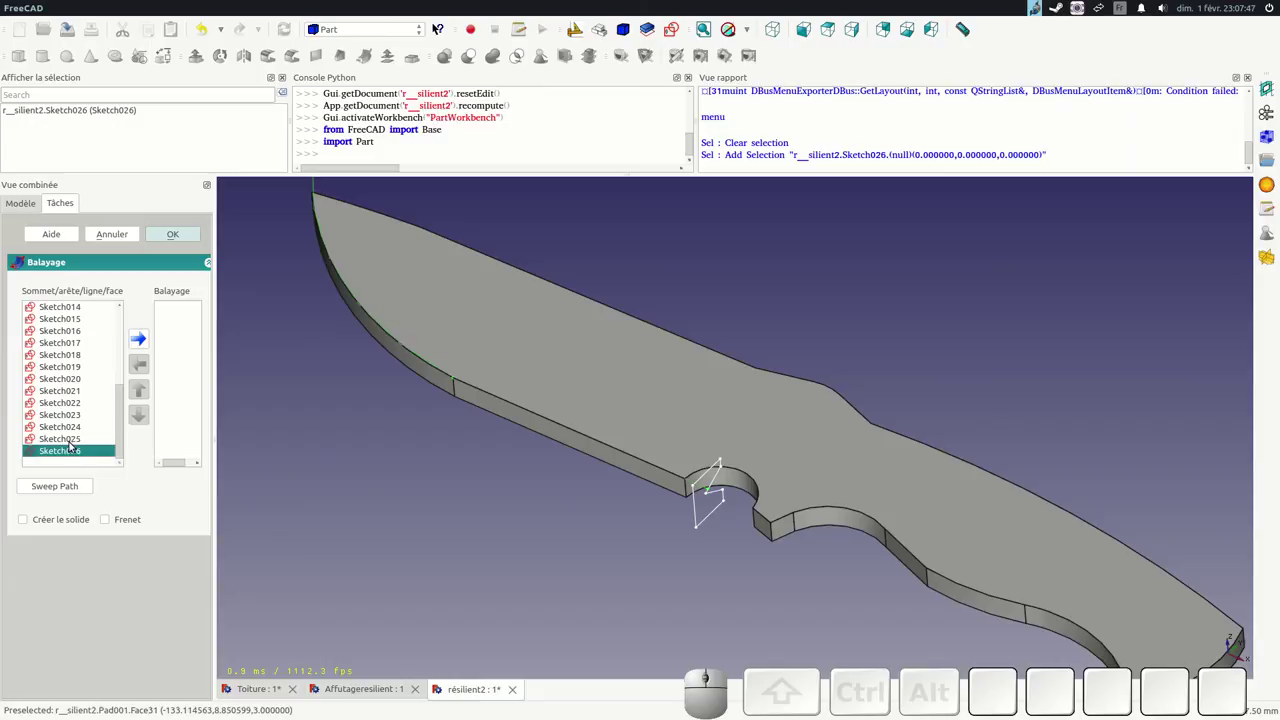
click(69, 442)
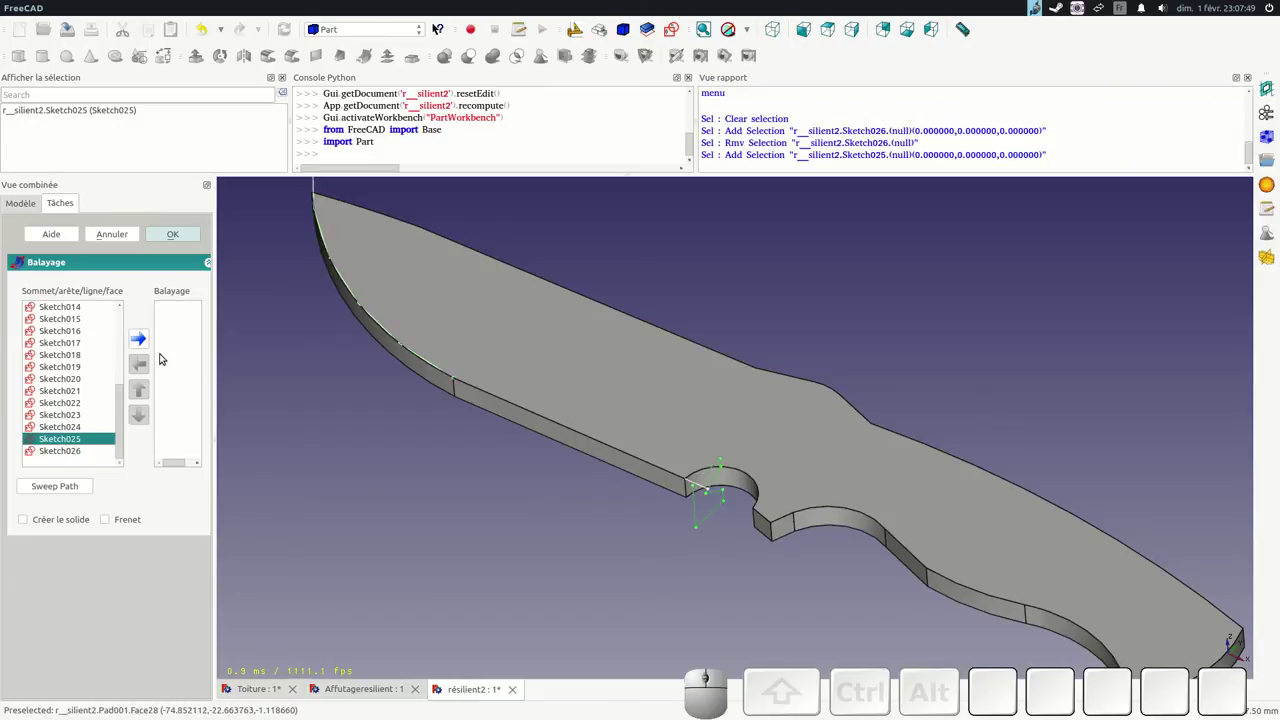
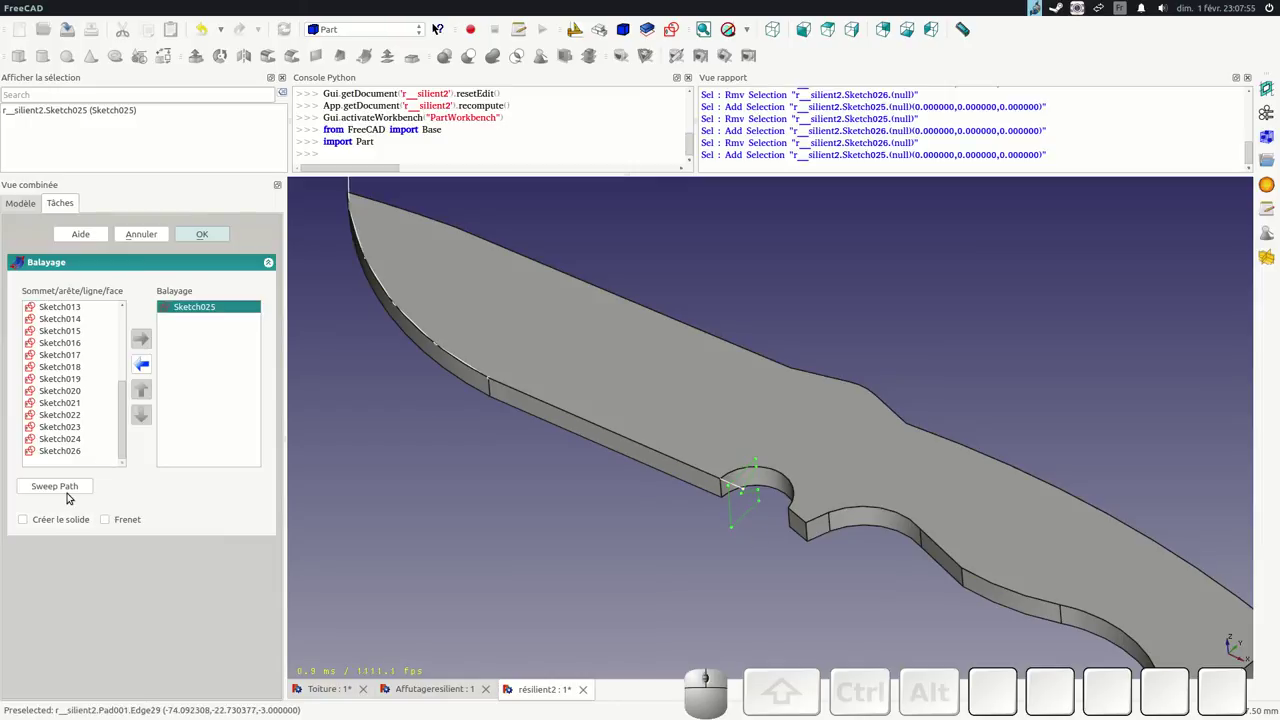
click(29, 524)
Pick the long edge and curved tip edge of Sketch026 as the sweep path
scroll(up, 3)
click(739, 489)
scroll(down, 3)
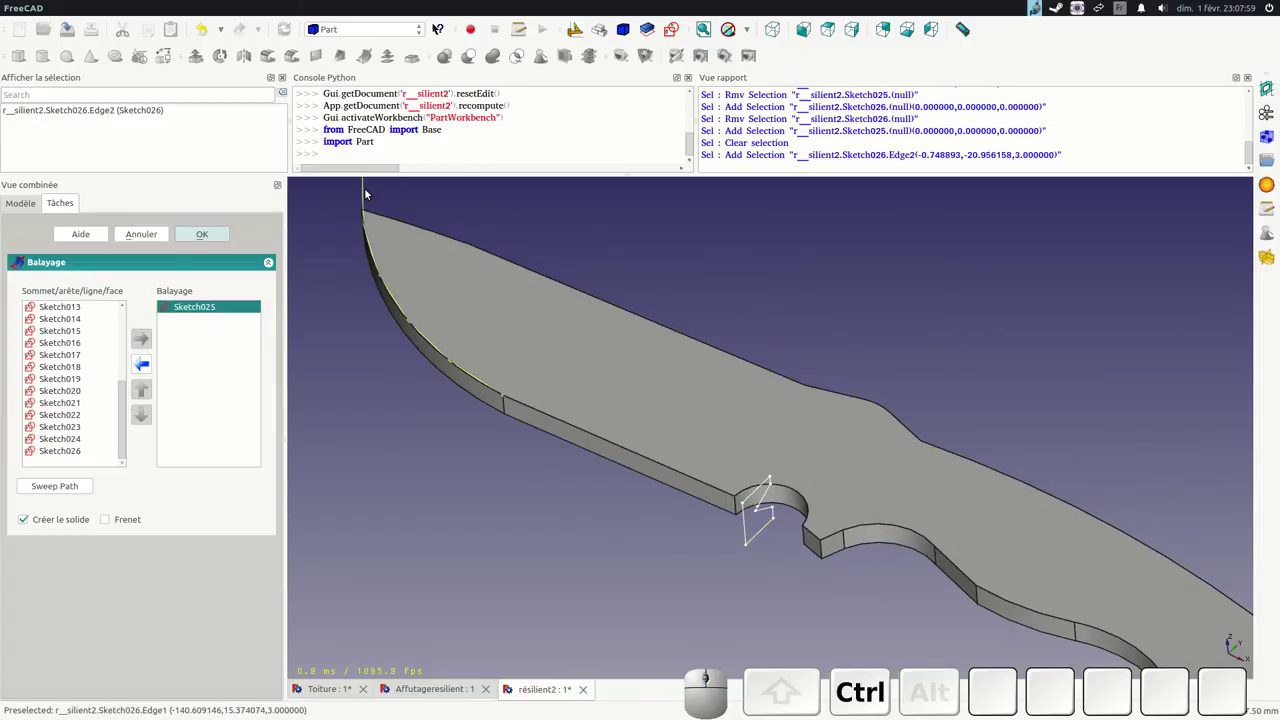
click(371, 193)
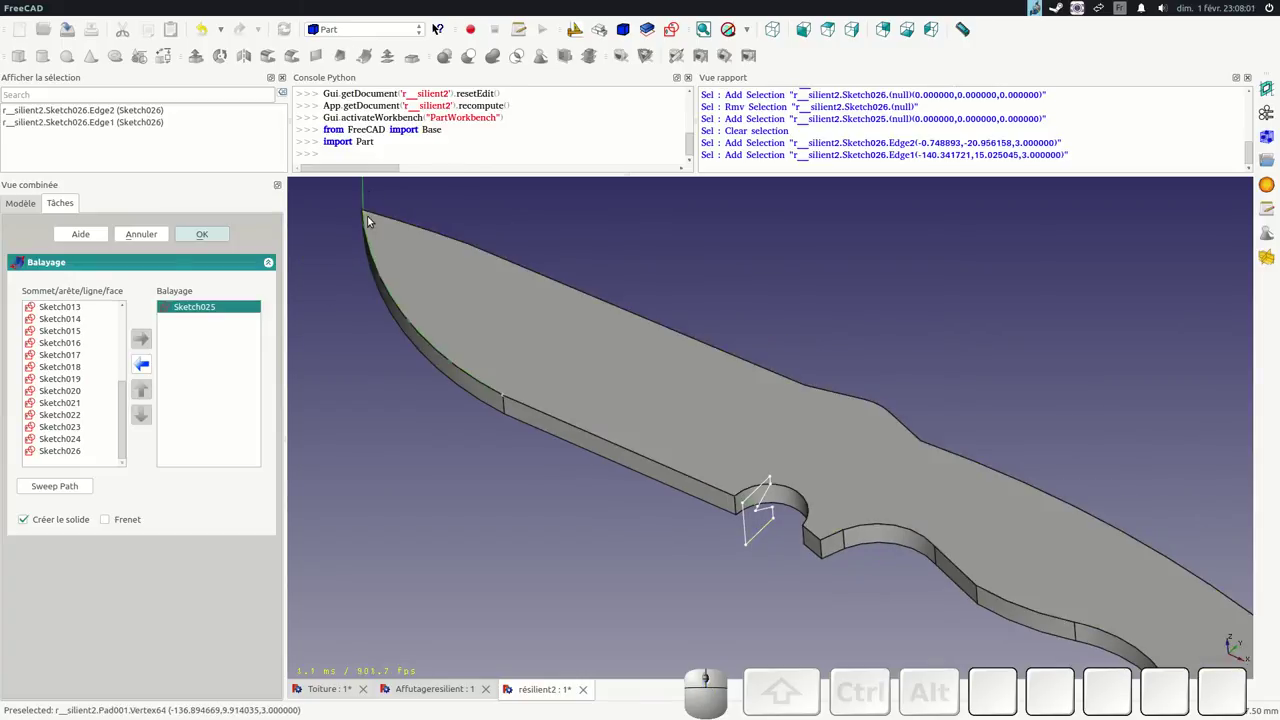
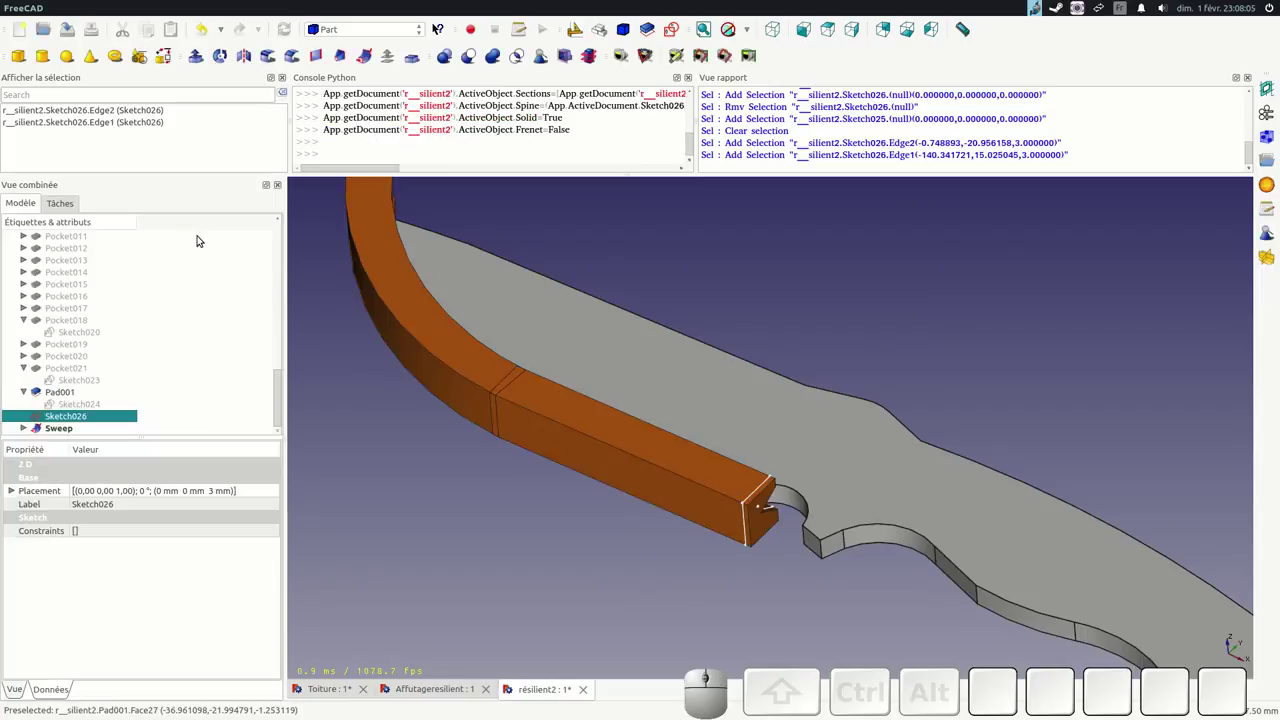
Run Check geometry on the swept solid and close the results
scroll(down, 3)
scroll(up, 3)
click(652, 287)
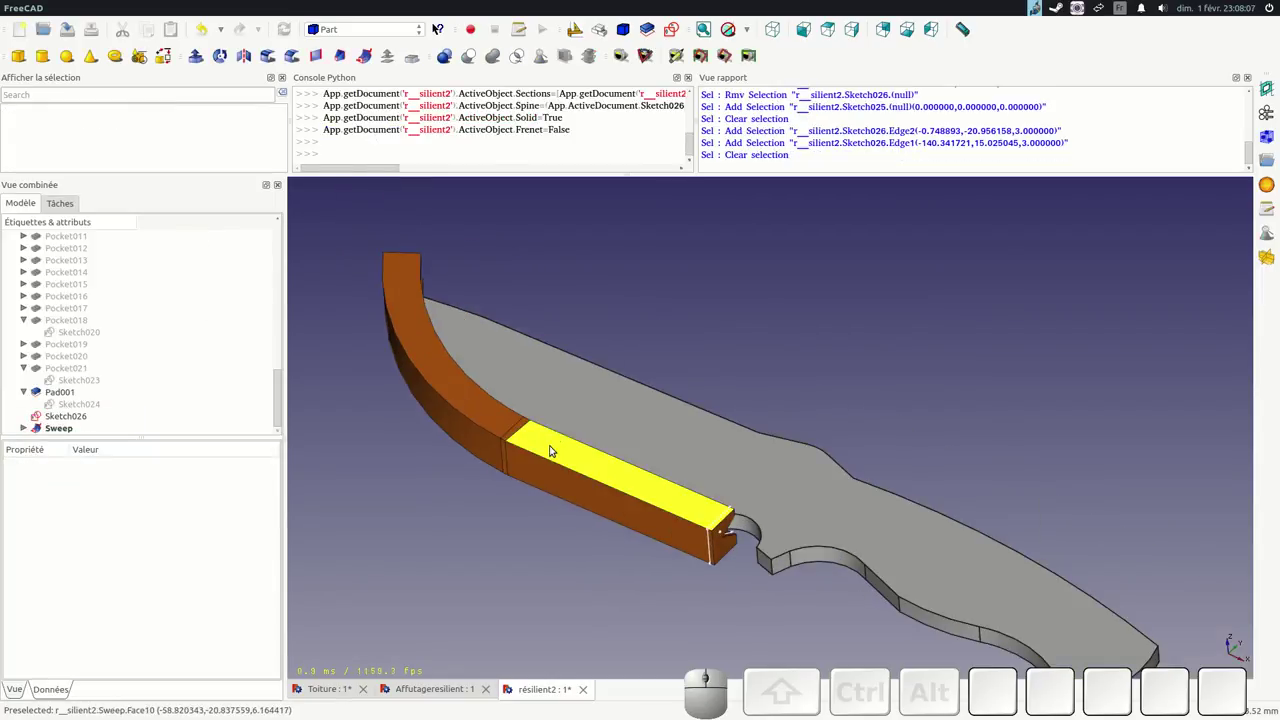
click(556, 449)
click(26, 390)
click(548, 63)
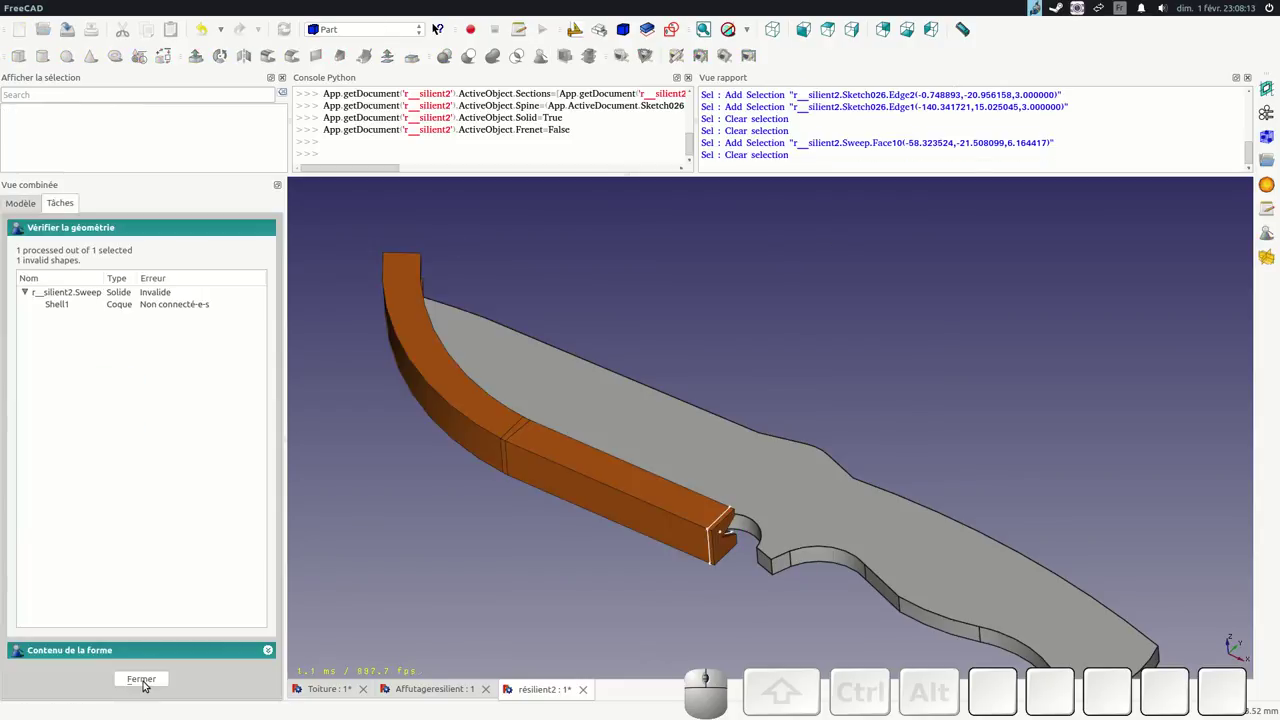
click(149, 682)
Set the Sweep's Transition property to Transformed so the geometry check passes
click(59, 430)
click(91, 548)
click(102, 535)
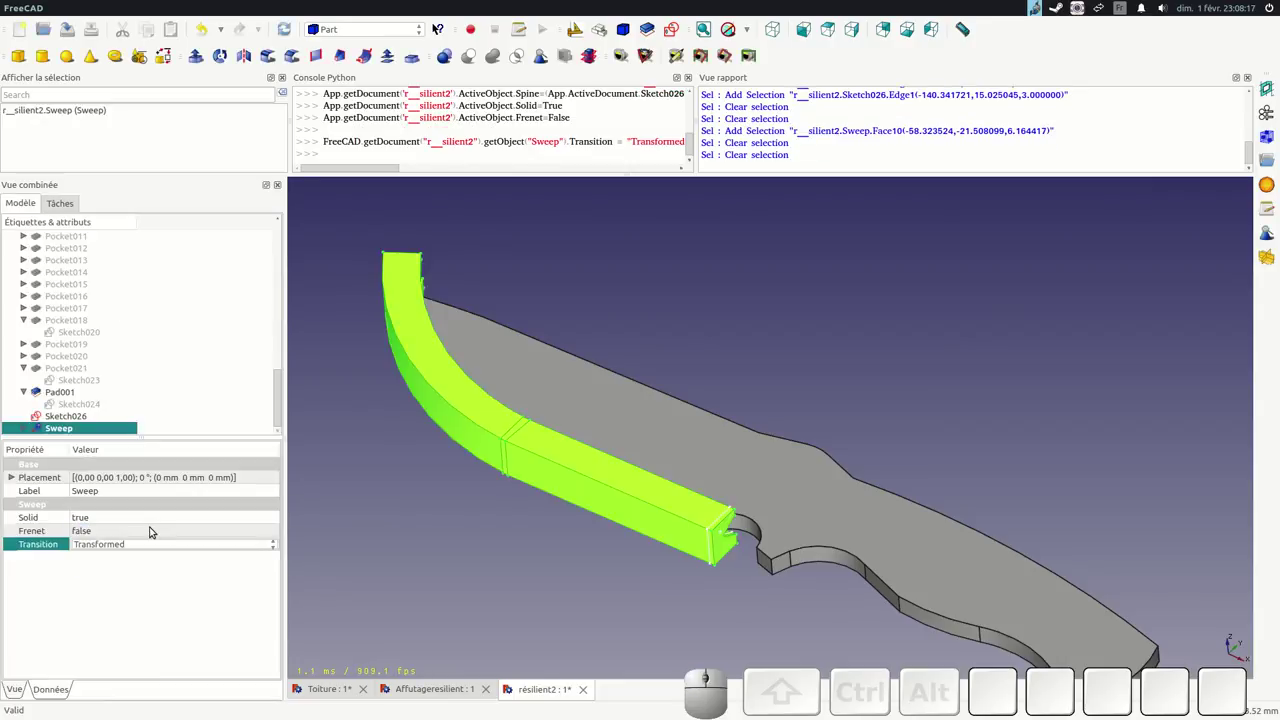
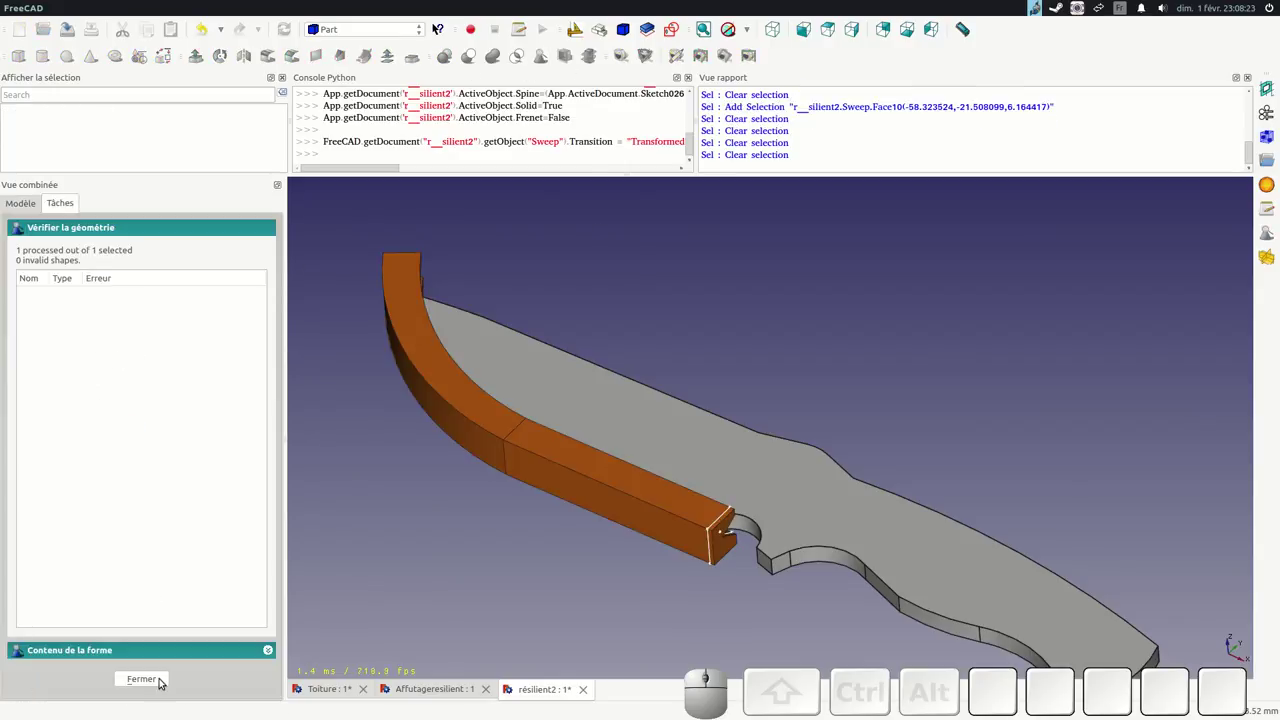
click(136, 684)
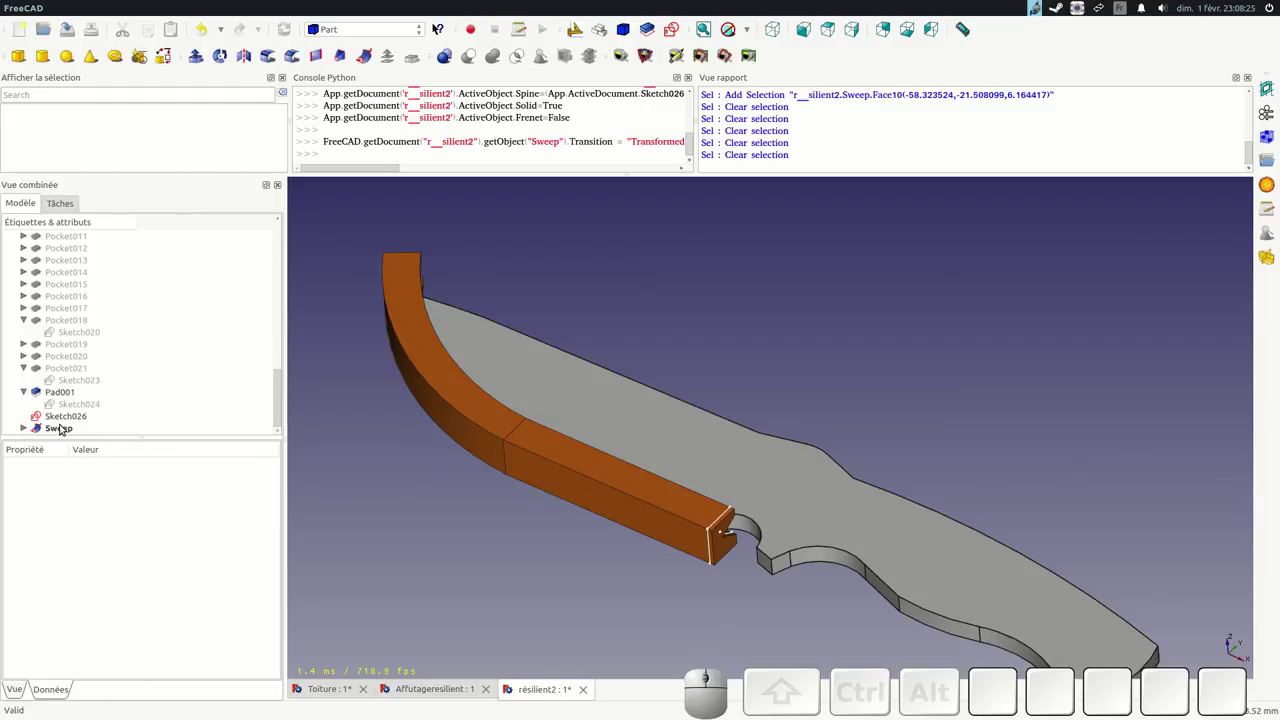
click(557, 447)
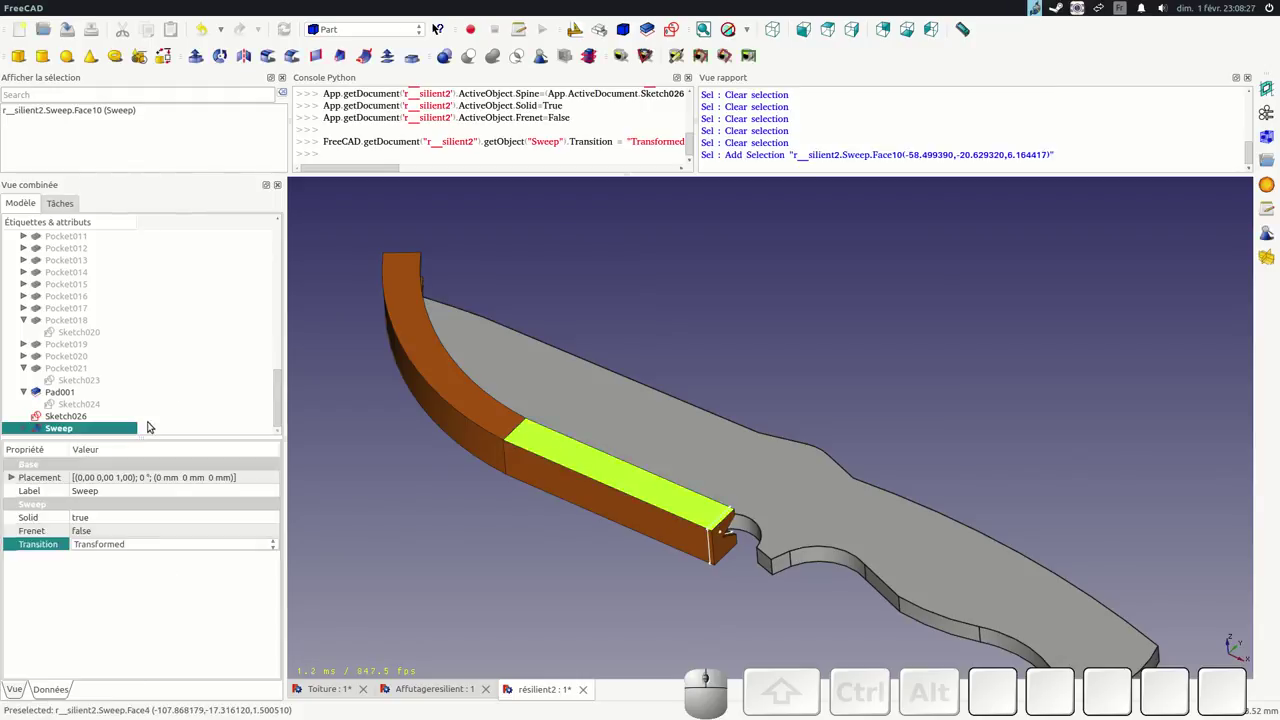
Select the knife body Pad001 together with the swept solid
click(472, 58)
click(578, 402)
click(577, 455)
Cut the sweep from Pad001, carving the bevel along the cutting edge
click(477, 57)
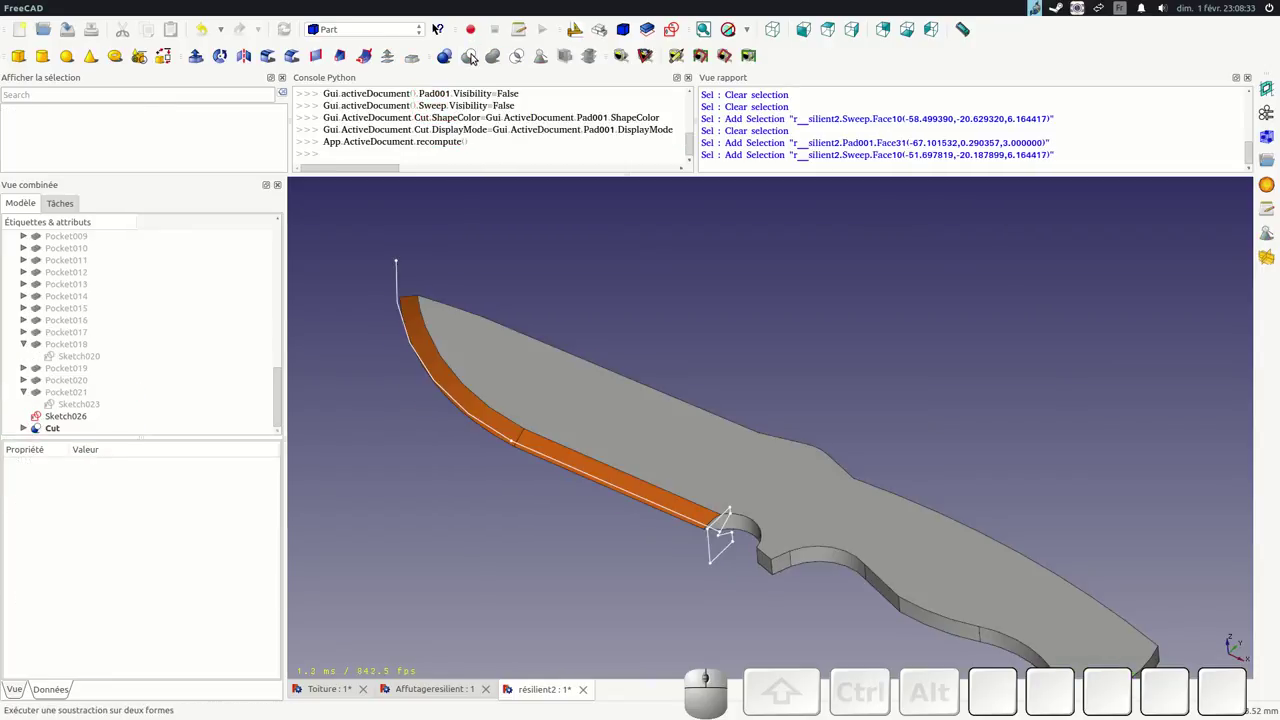
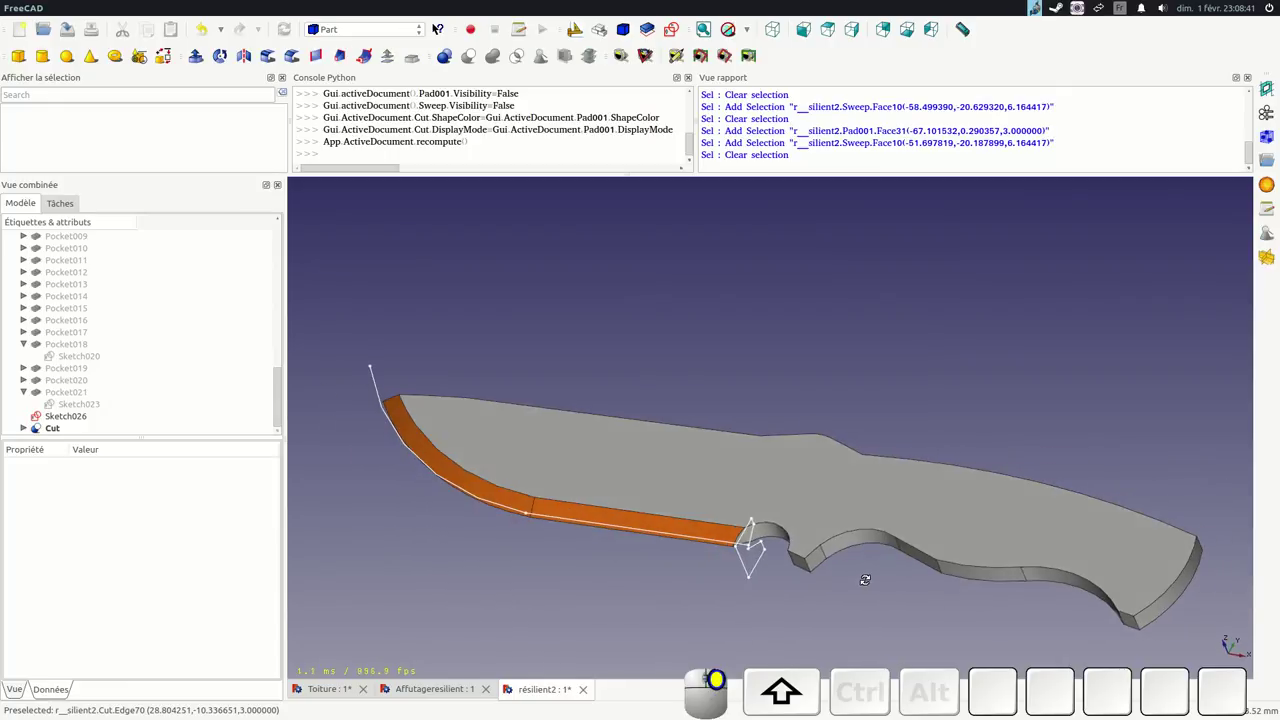
click(30, 428)
scroll(down, 3)
Hide Sketch026 and Sketch025 and rotate to view the whole bevelled knife
click(87, 396)
click(753, 574)
key(shift+space)
drag(633, 581, 624, 561)
scroll(down, 3)
scroll(up, 3)
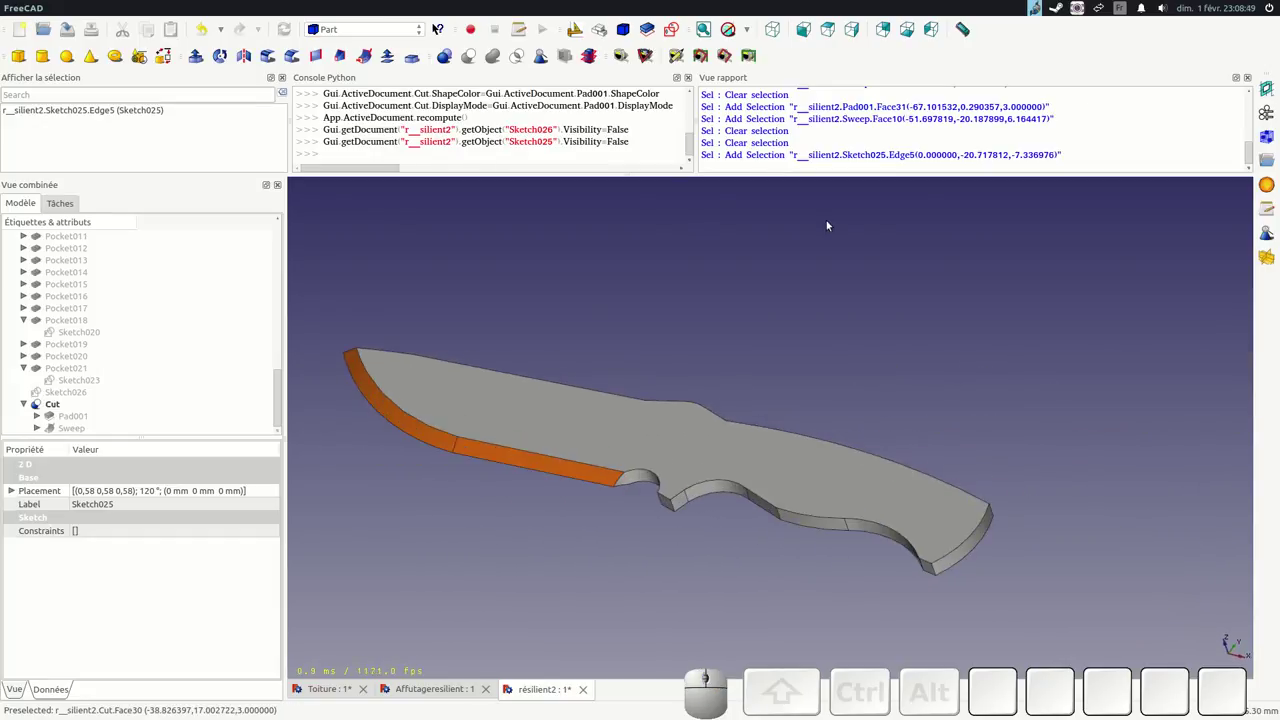